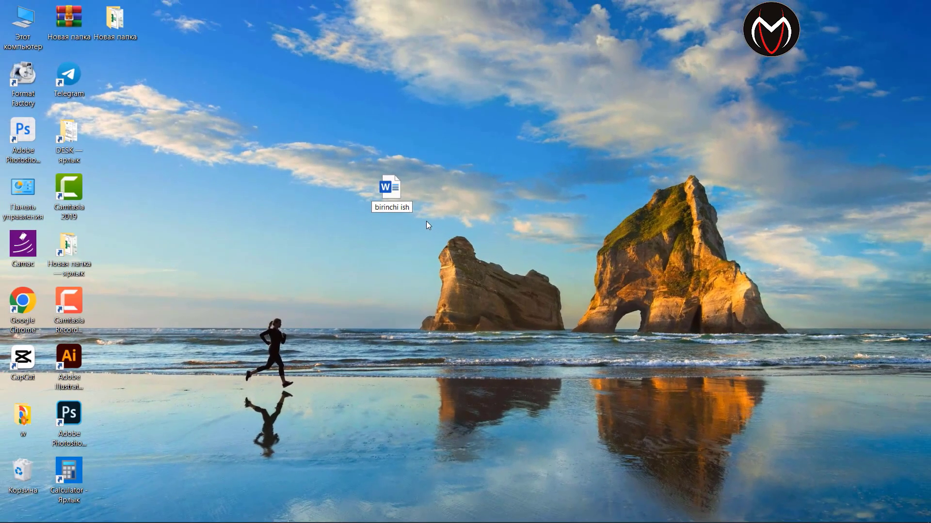
Step: Confirm the new desktop Word file's name 'birinchi ish'
{"action": "key", "text": "Return"}
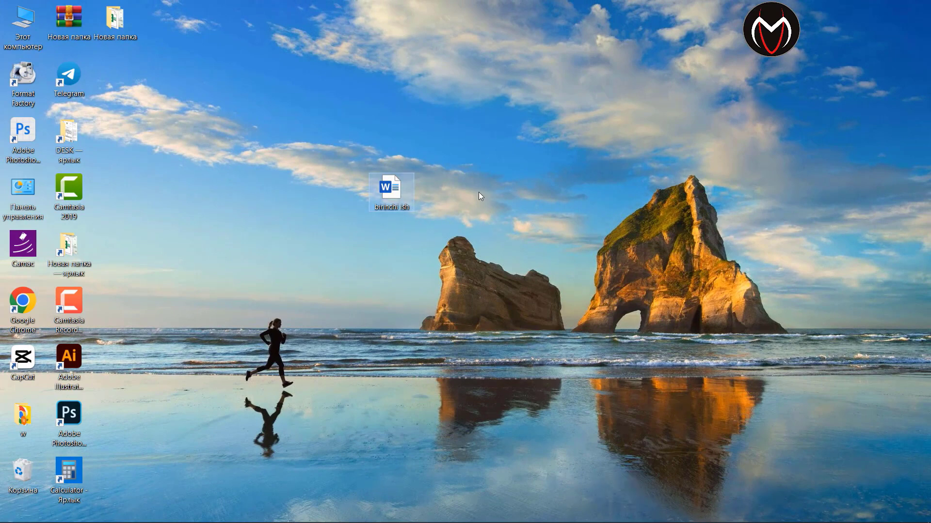
Step: Open the 'birinchi ish' document in Word and dismiss the yellow spell-check message bar
{"action": "double_click", "coordinate": [402, 195]}
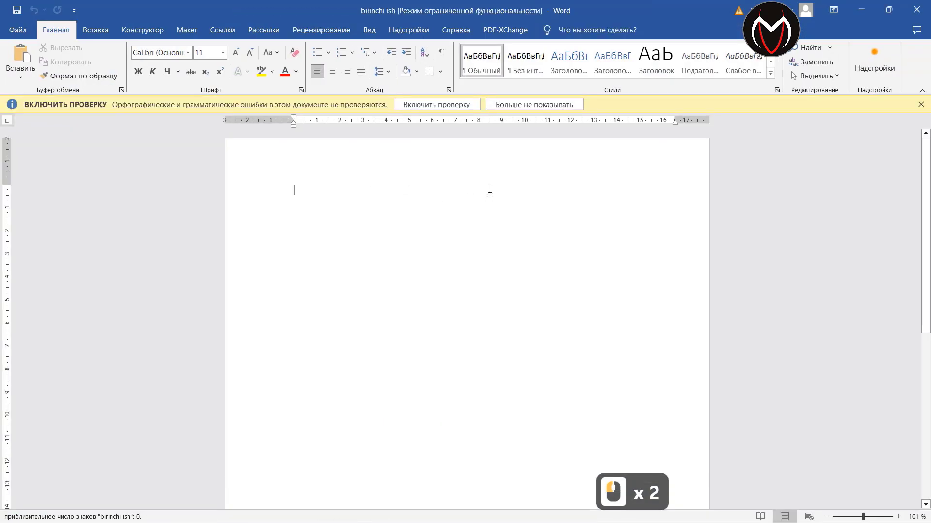
{"action": "scroll", "scroll_direction": "down", "scroll_amount": 3}
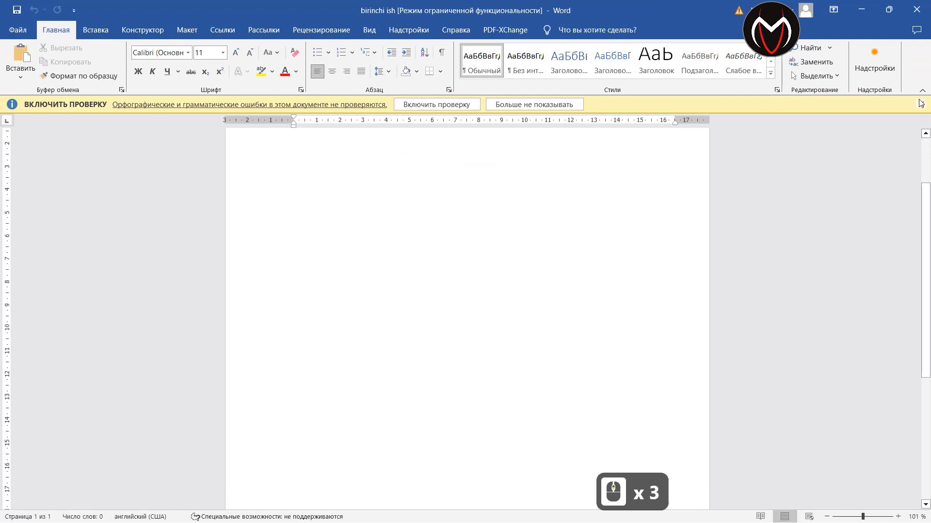
{"action": "left_click", "coordinate": [922, 109]}
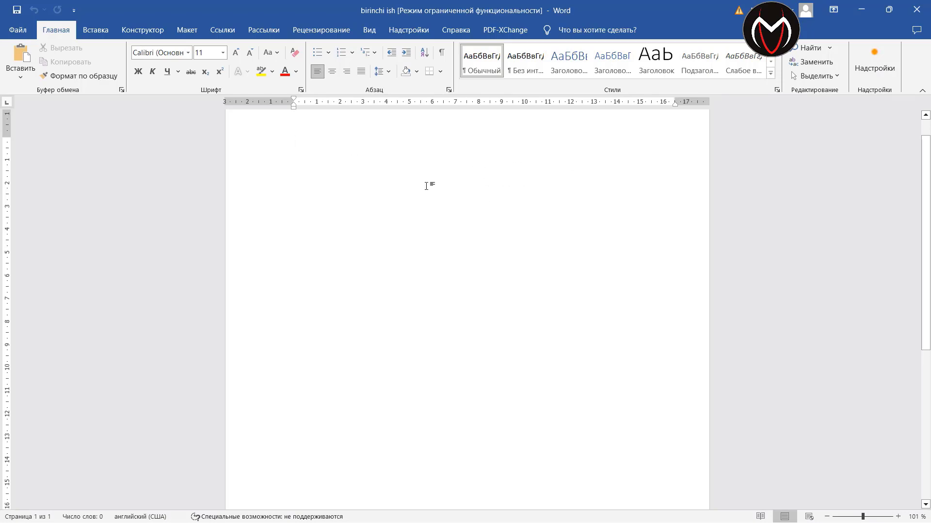
Step: Insert =rand() sample paragraphs spanning two pages and adjust the zoom to view them
{"action": "scroll", "scroll_direction": "down", "scroll_amount": 3}
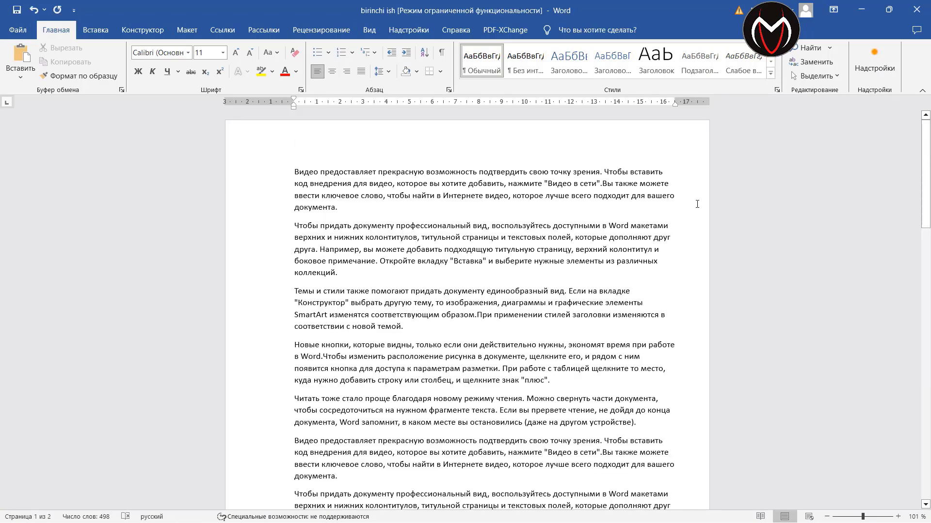
{"action": "scroll", "scroll_direction": "down", "scroll_amount": 3}
{"action": "scroll", "scroll_direction": "up", "scroll_amount": 3}
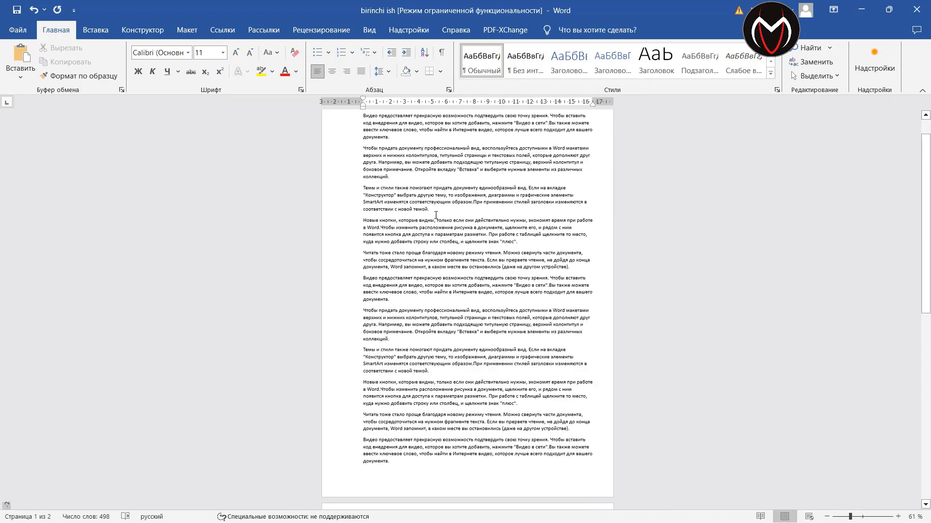
{"action": "left_click", "coordinate": [438, 213]}
{"action": "scroll", "scroll_direction": "down", "scroll_amount": 3}
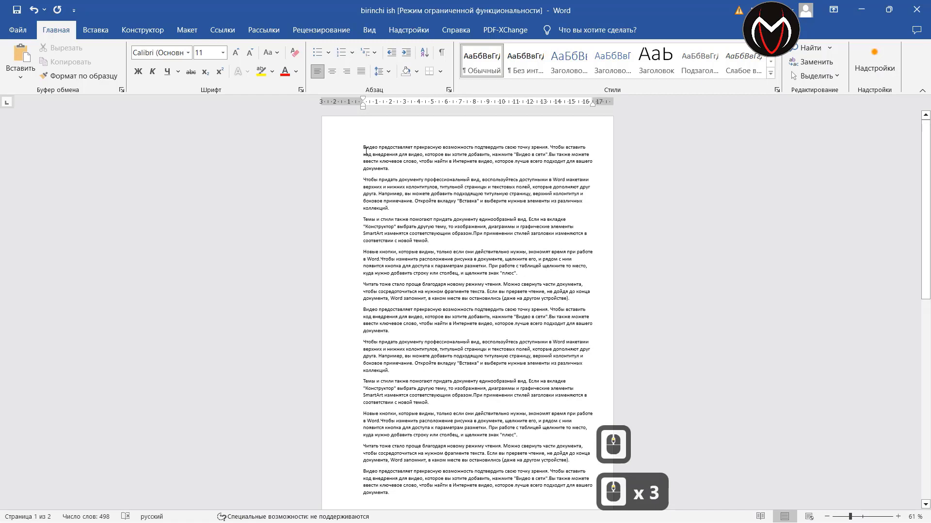
{"action": "left_click", "coordinate": [593, 104]}
{"action": "left_click", "coordinate": [638, 167]}
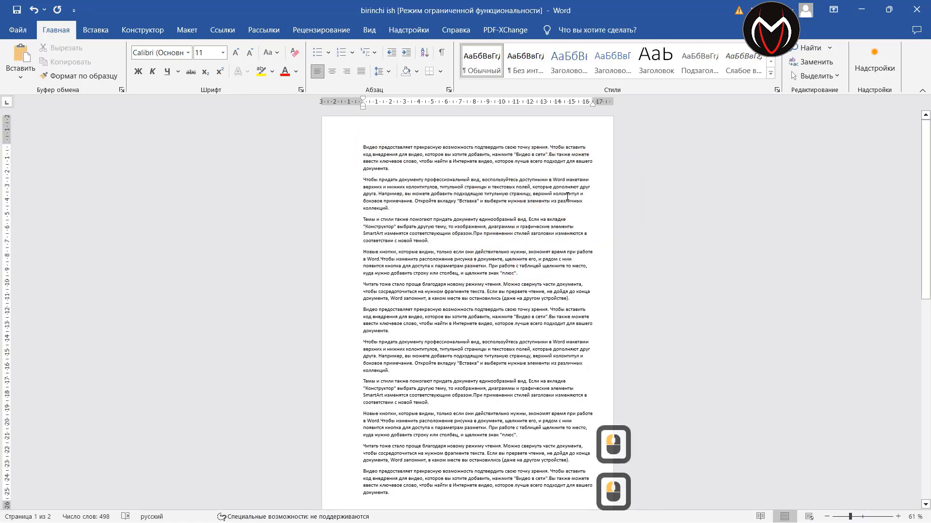
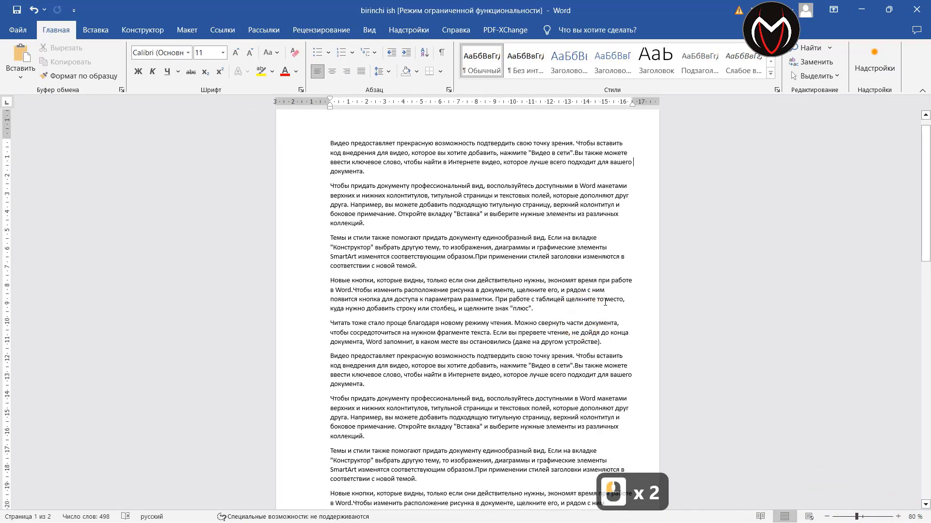
Step: Switch the document to Read Mode, then to Web Layout via the status bar
{"action": "scroll", "scroll_direction": "down", "scroll_amount": 3}
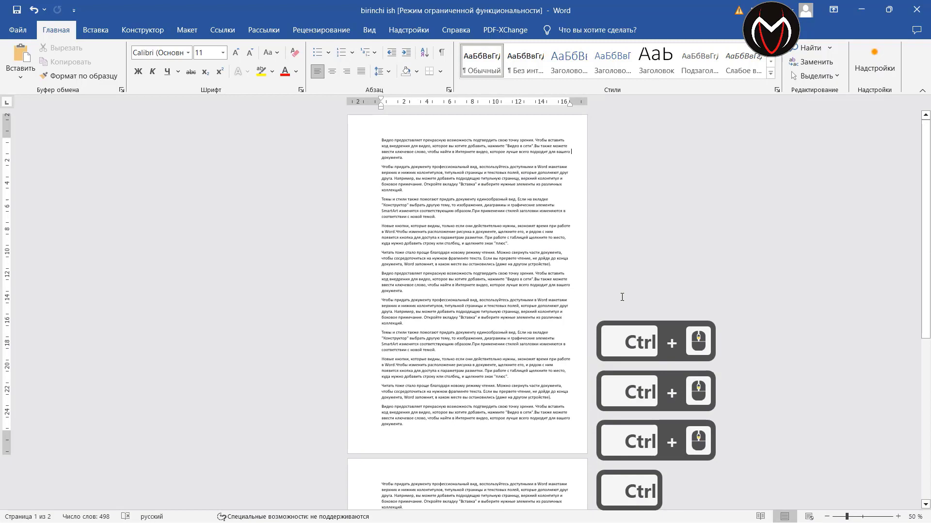
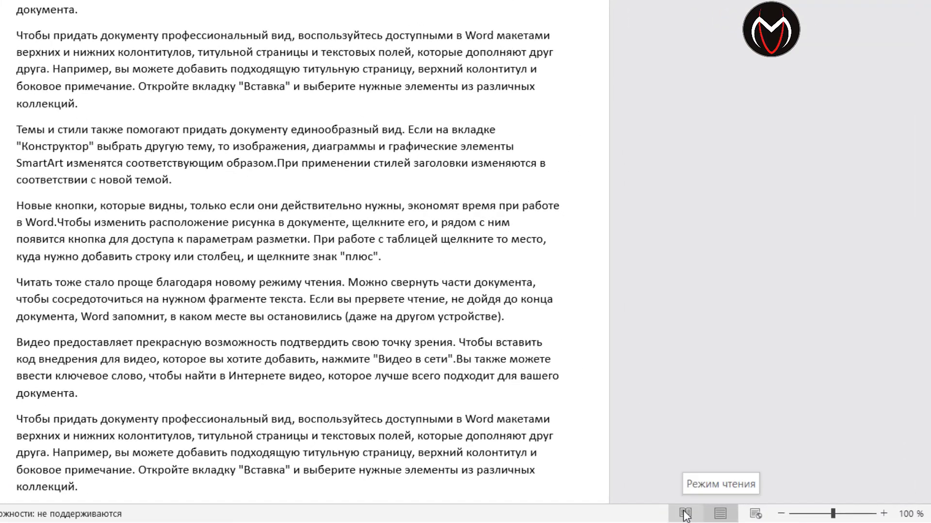
{"action": "left_click", "coordinate": [690, 515]}
{"action": "left_click_drag", "start_coordinate": [745, 517], "coordinate": [765, 515]}
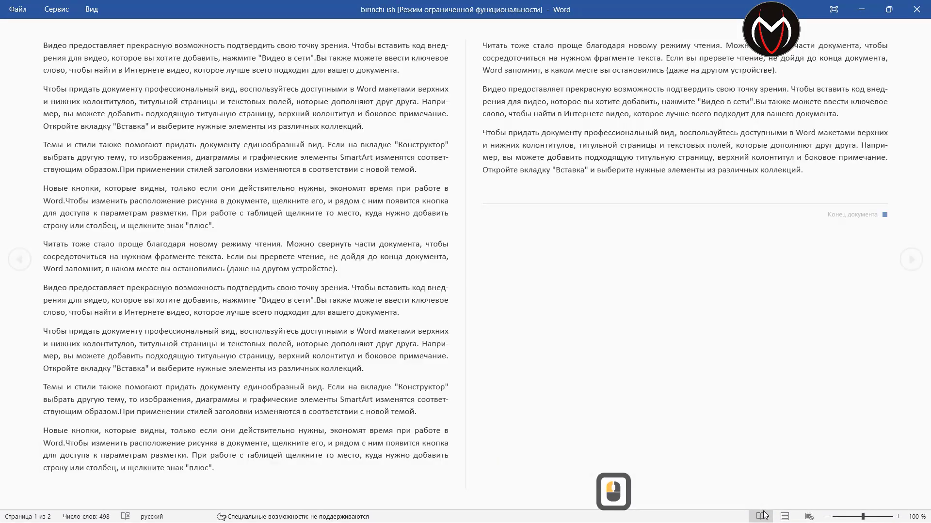
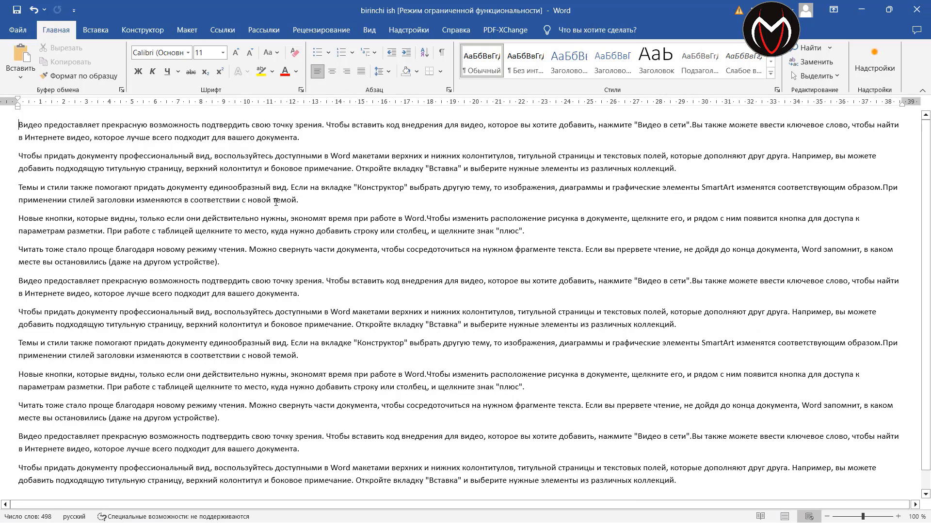
Step: Scroll down through the document text
{"action": "scroll", "scroll_direction": "down", "scroll_amount": 3}
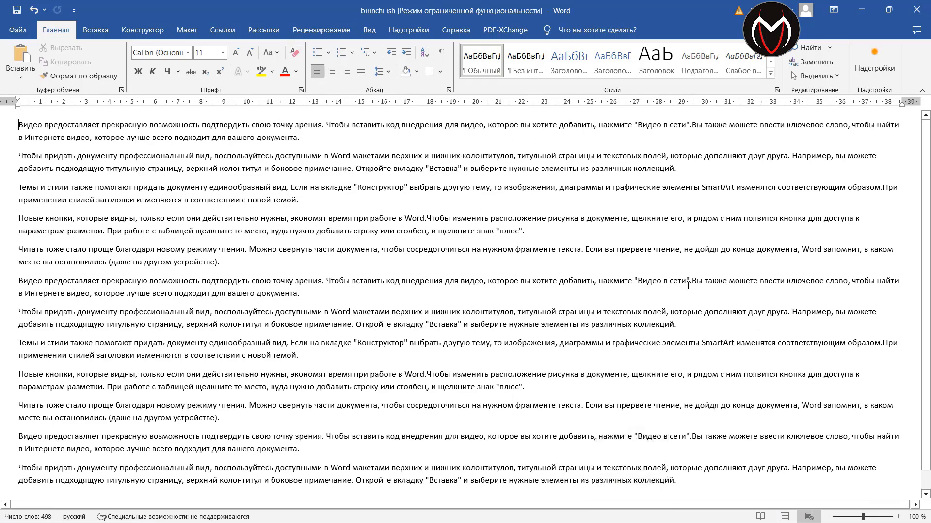
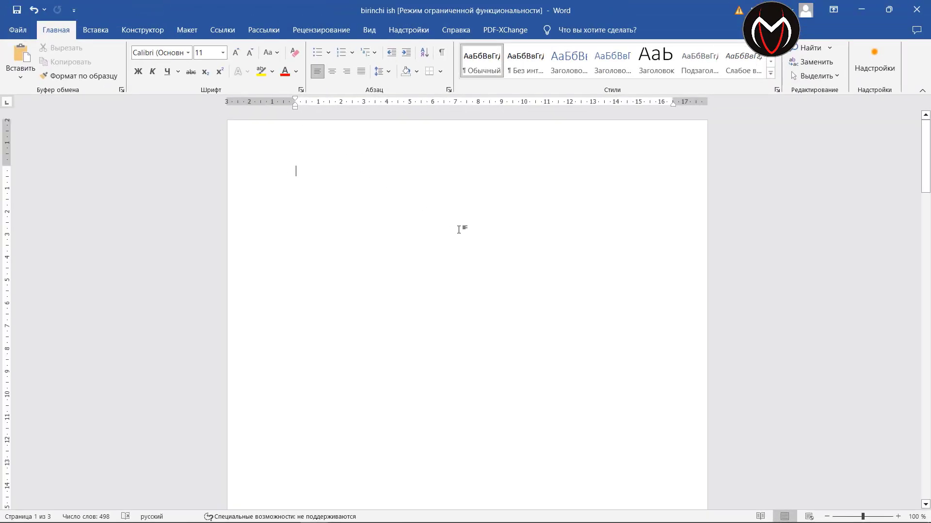
Step: Finish typing 'Bahodir', start a new line, then backspace the name lines down to two words
{"action": "type", "text": "hodir"}
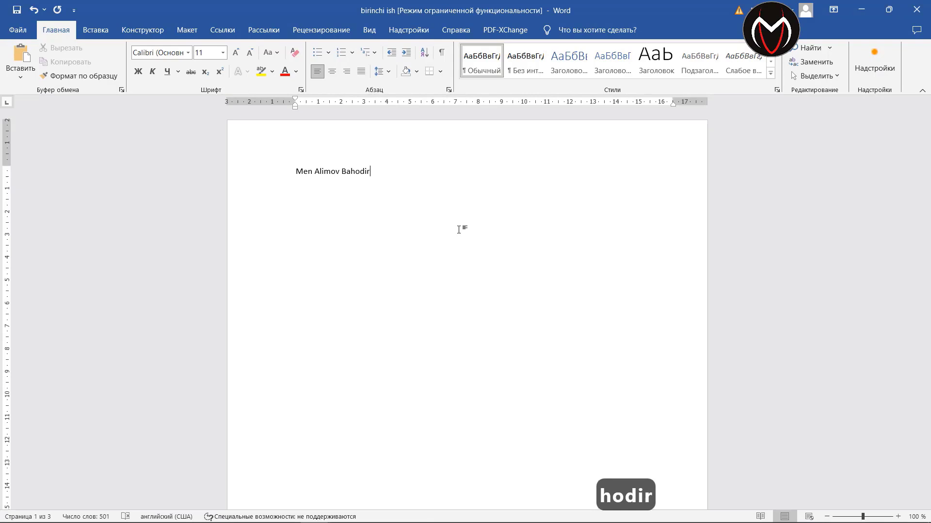
{"action": "key", "text": "Return"}
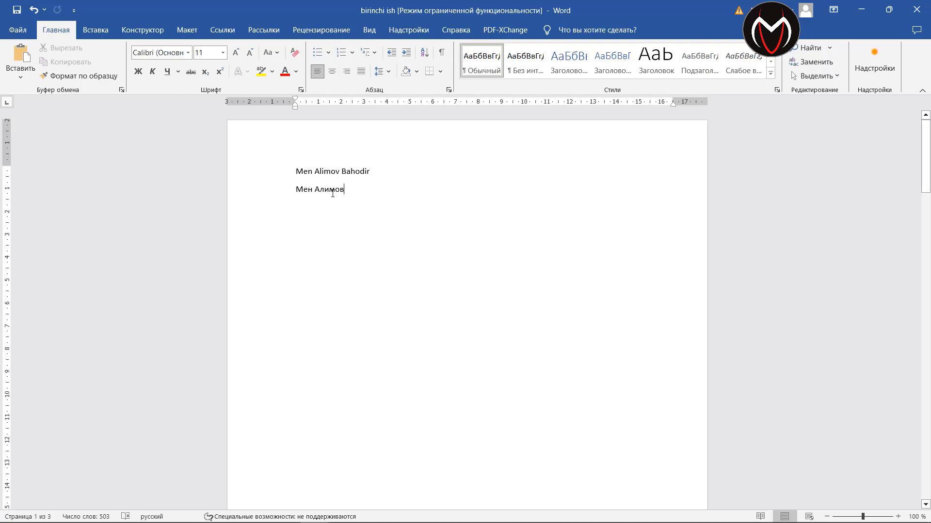
{"action": "key", "text": "BackSpace"}
{"action": "key", "text": "BackSpace"}
{"action": "key", "text": "BackSpace"}
{"action": "key", "text": "BackSpace"}
{"action": "key", "text": "BackSpace"}
{"action": "key", "text": "BackSpace"}
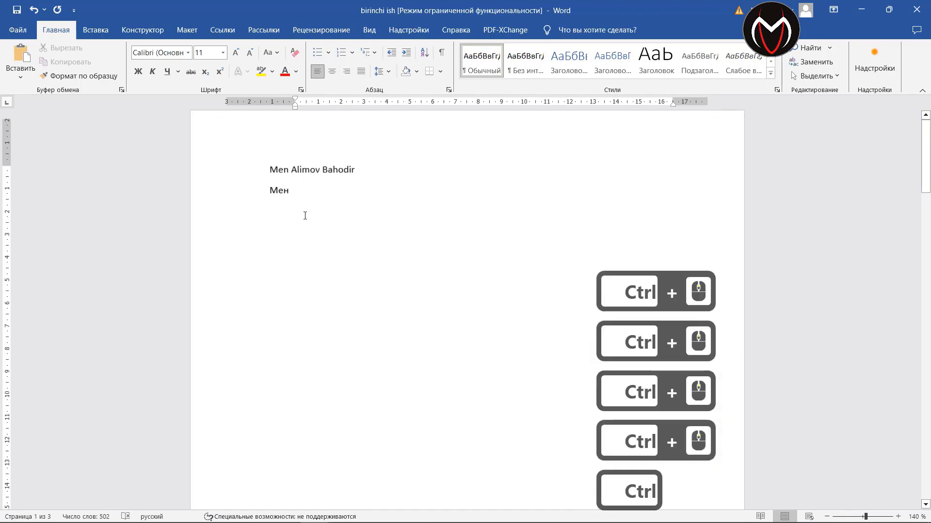
{"action": "key", "text": "BackSpace"}
{"action": "key", "text": "BackSpace"}
{"action": "key", "text": "BackSpace"}
{"action": "key", "text": "BackSpace"}
{"action": "key", "text": "BackSpace"}
{"action": "key", "text": "BackSpace"}
{"action": "key", "text": "BackSpace"}
{"action": "key", "text": "BackSpace"}
{"action": "key", "text": "BackSpace"}
{"action": "key", "text": "BackSpace"}
{"action": "key", "text": "BackSpace"}
Step: Move the cursor seven characters left within the remaining name line
{"action": "key", "text": "Left"}
{"action": "key", "text": "Left"}
{"action": "key", "text": "Left"}
{"action": "key", "text": "Left"}
{"action": "key", "text": "Left"}
{"action": "key", "text": "Left"}
{"action": "key", "text": "Left"}
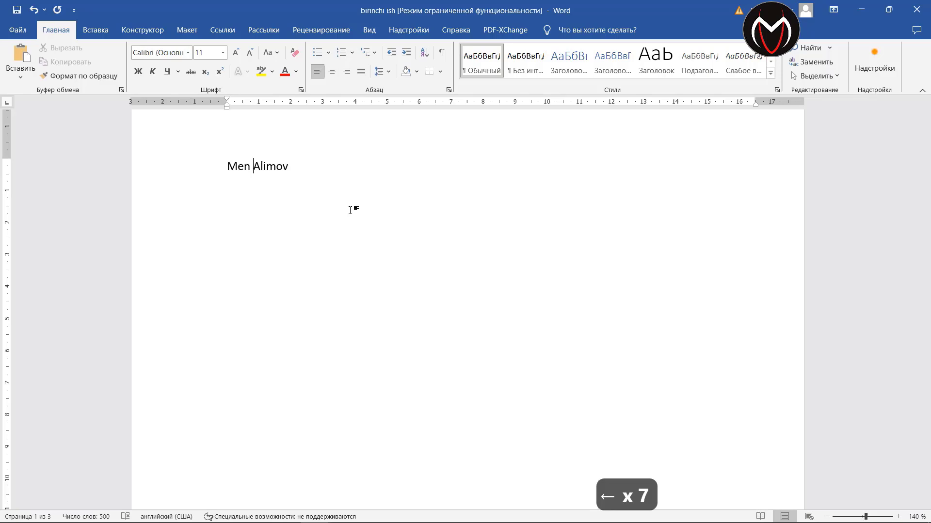
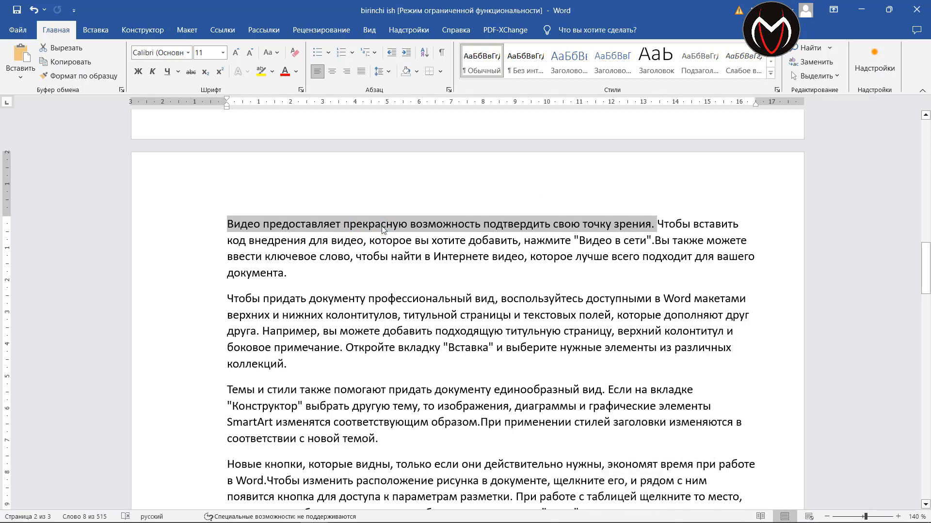
Step: Click into the body text on page two, clearing the first-sentence selection
{"action": "left_click", "coordinate": [600, 223]}
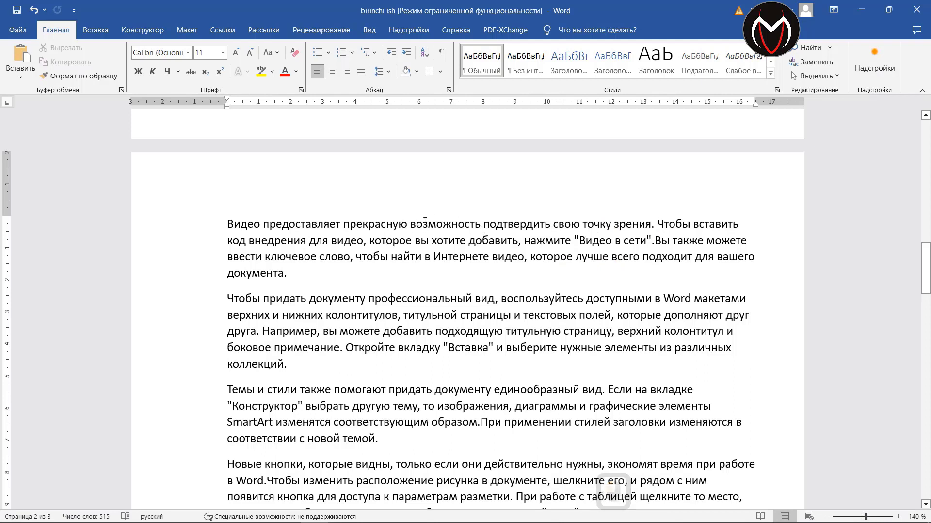
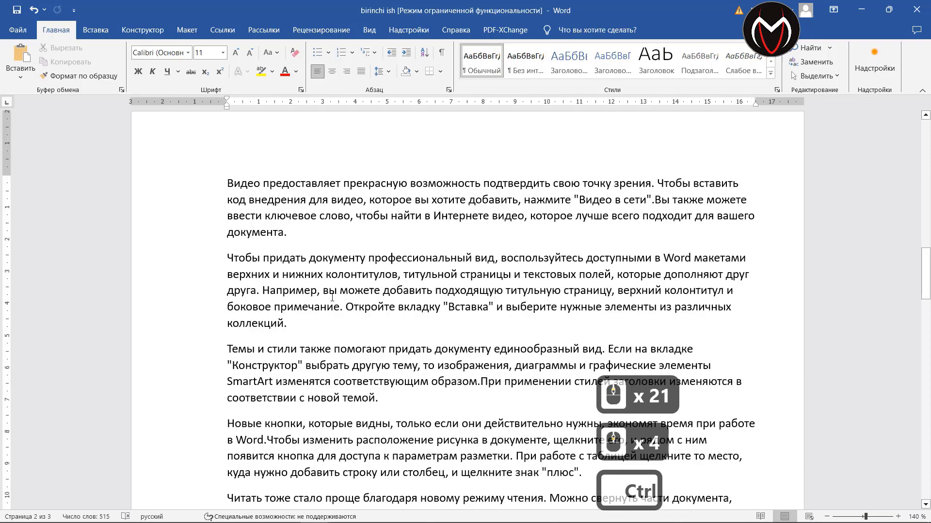
Step: Select all the document text and set it in Times New Roman
{"action": "key", "text": "ctrl+a"}
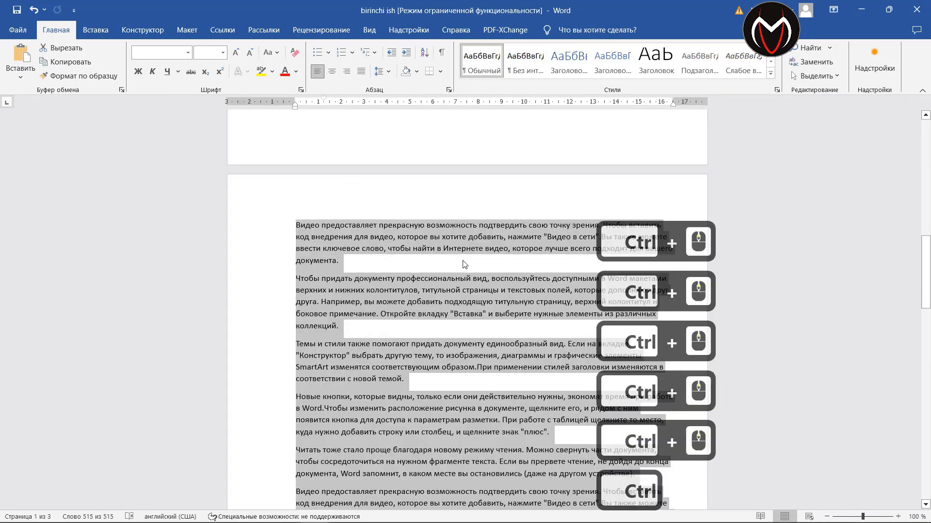
{"action": "scroll", "scroll_direction": "down", "scroll_amount": 3}
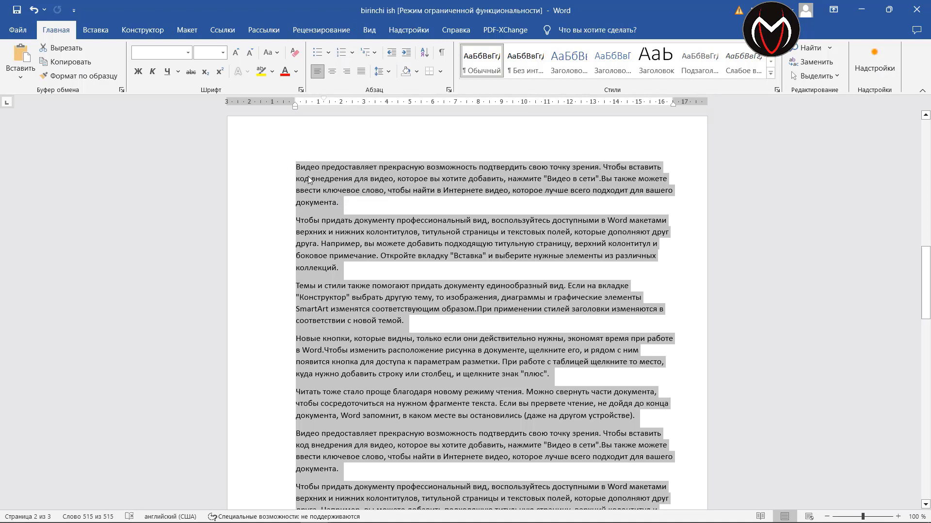
{"action": "left_click", "coordinate": [187, 58]}
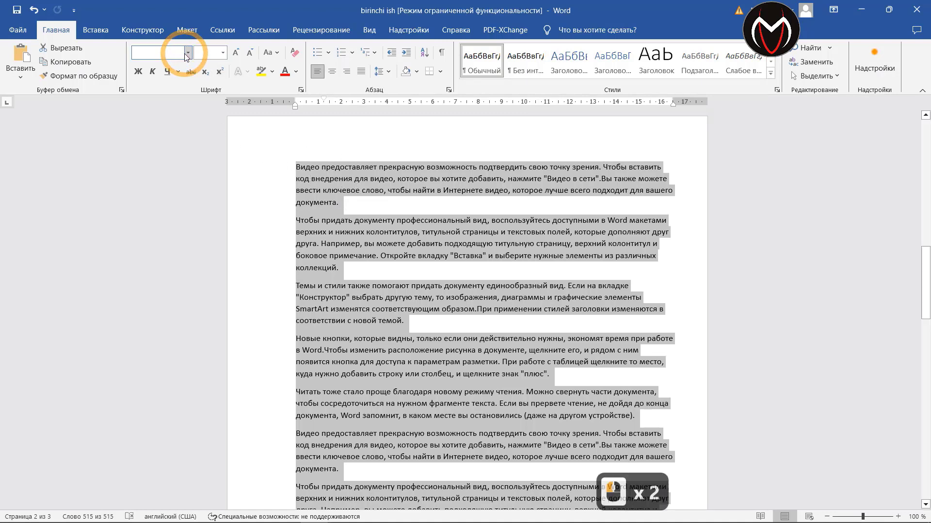
{"action": "left_click", "coordinate": [189, 58]}
{"action": "left_click", "coordinate": [194, 135]}
{"action": "left_click", "coordinate": [180, 128]}
{"action": "middle_click", "coordinate": [181, 128]}
Step: Set the selected text to size 14 and clear the selection
{"action": "middle_click", "coordinate": [227, 60]}
{"action": "left_click", "coordinate": [216, 73]}
{"action": "left_click", "coordinate": [211, 125]}
{"action": "scroll", "scroll_direction": "down", "scroll_amount": 3}
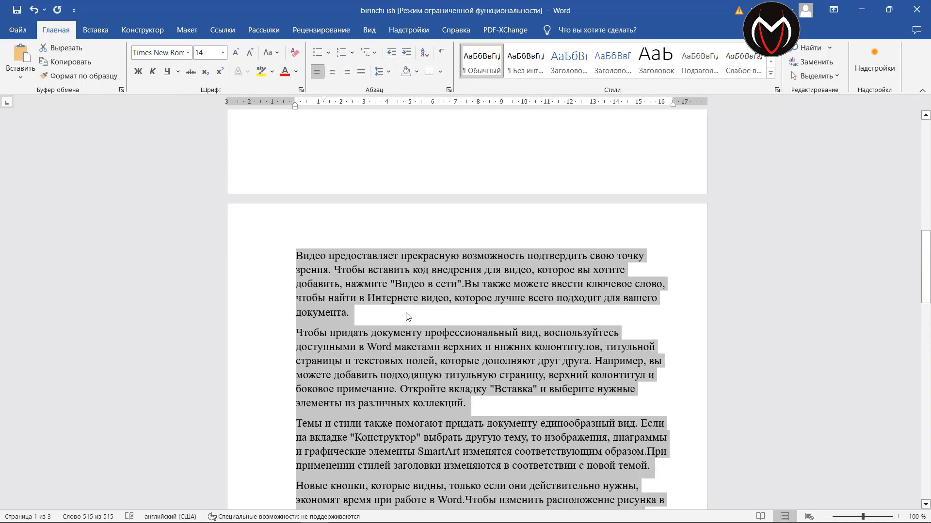
{"action": "left_click", "coordinate": [365, 328]}
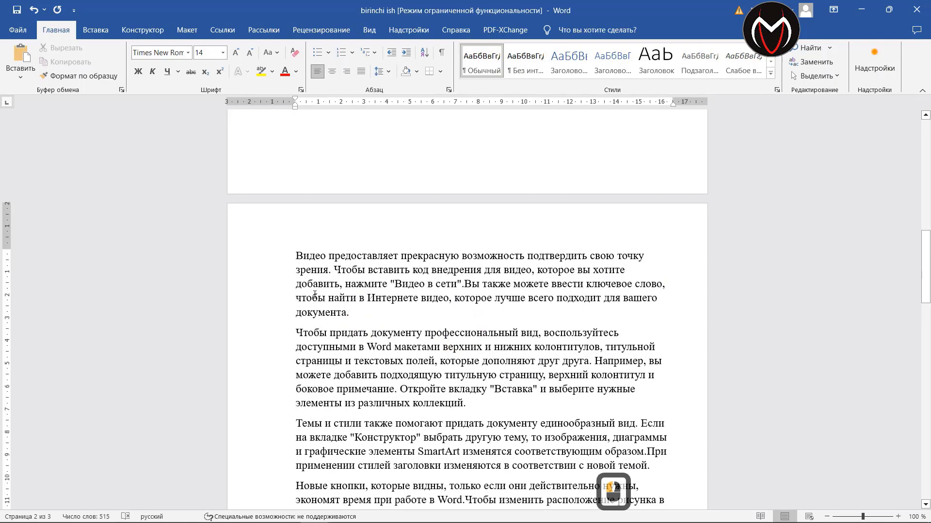
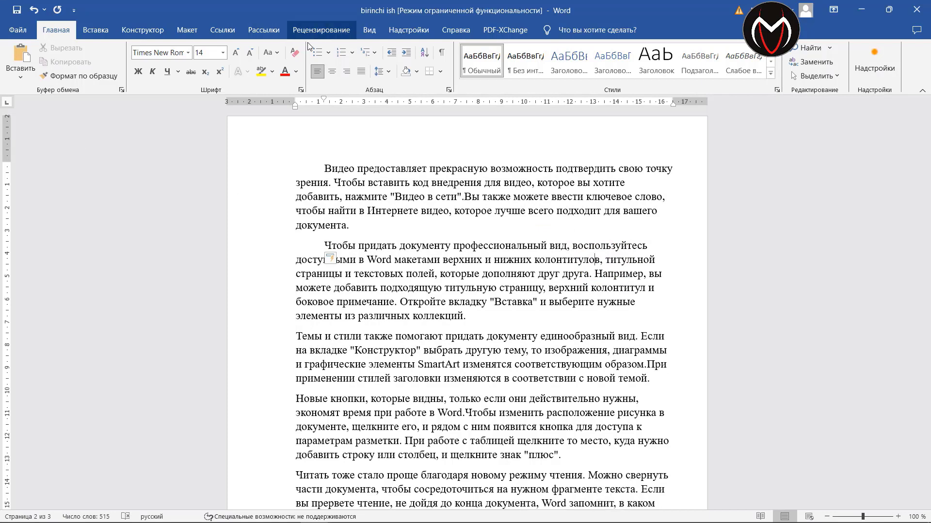
Step: Select all of the document text with Ctrl+A
{"action": "key", "text": "ctrl+a"}
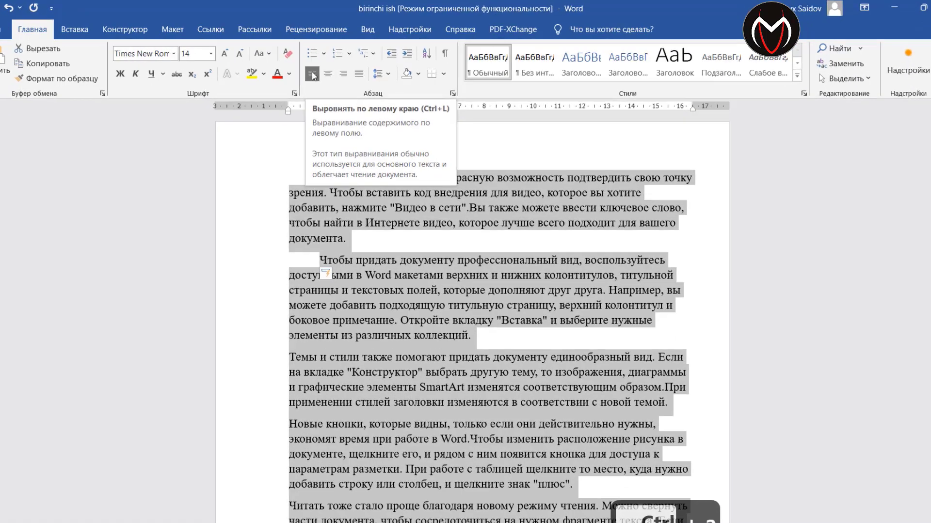
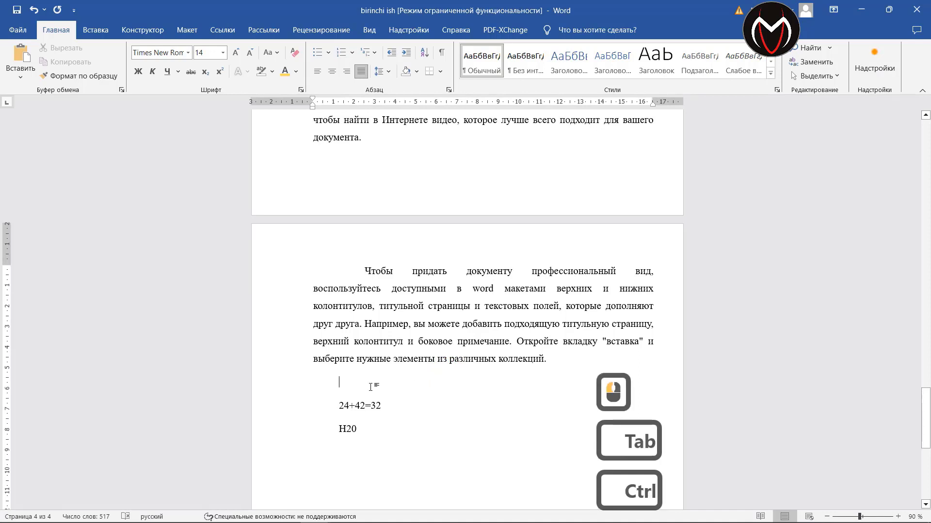
Step: Paste the copied paragraph above the 24+42=32 and H2O formula lines on the last page
{"action": "key", "text": "ctrl+v"}
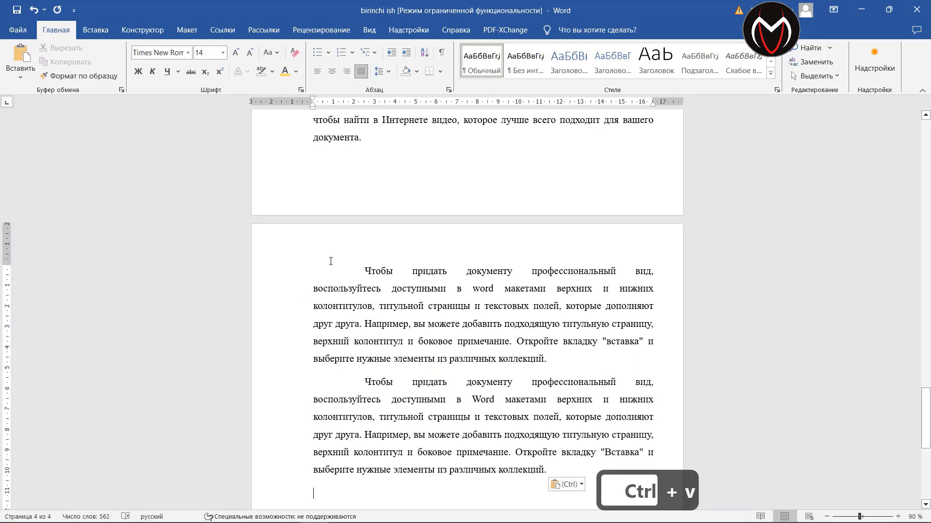
{"action": "scroll", "scroll_direction": "down", "scroll_amount": 3}
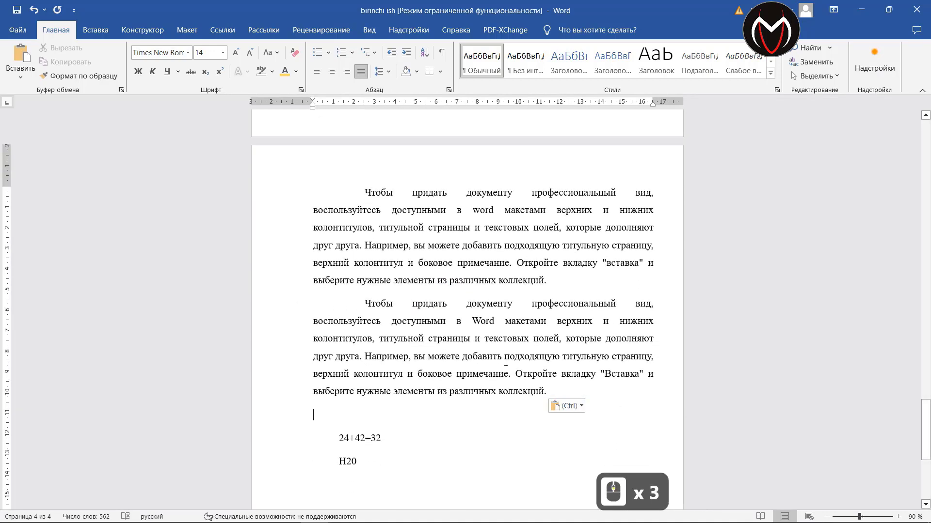
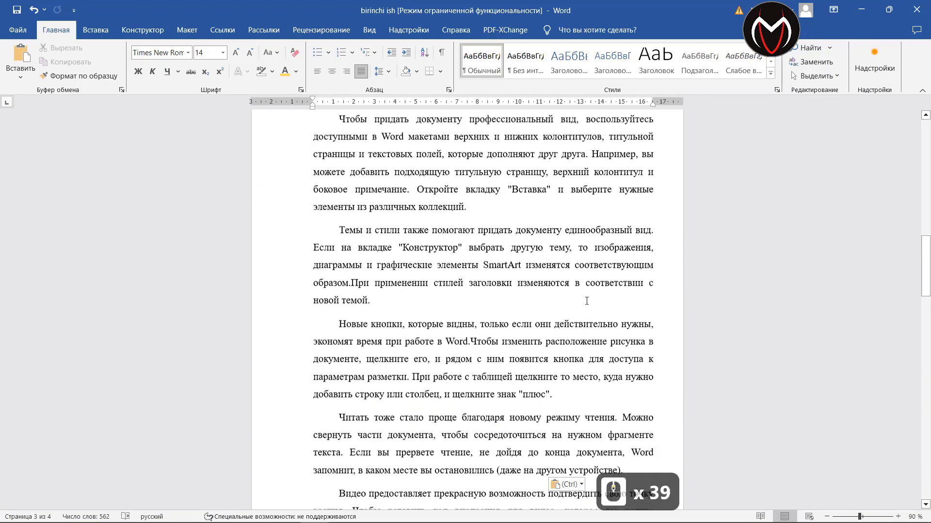
Step: Move down through the document and remove a character before the online-video paragraph edit
{"action": "scroll", "scroll_direction": "down", "scroll_amount": 3}
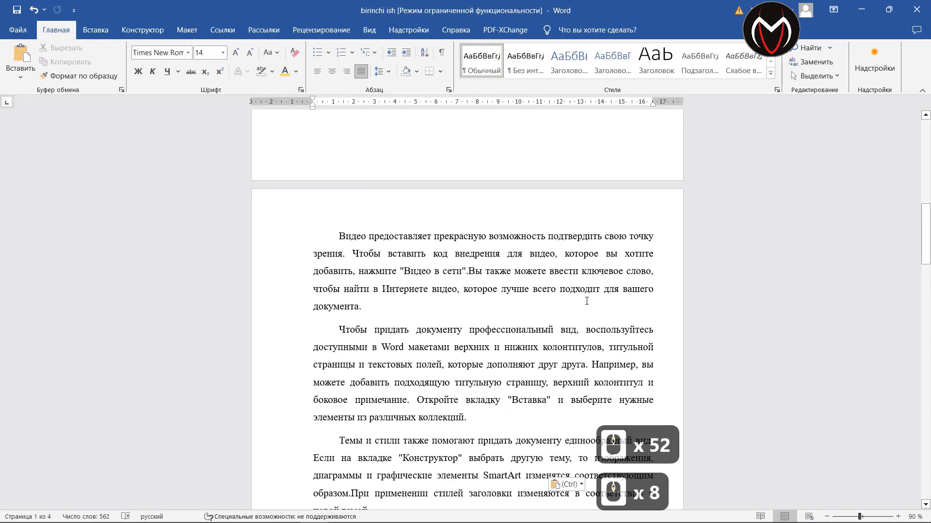
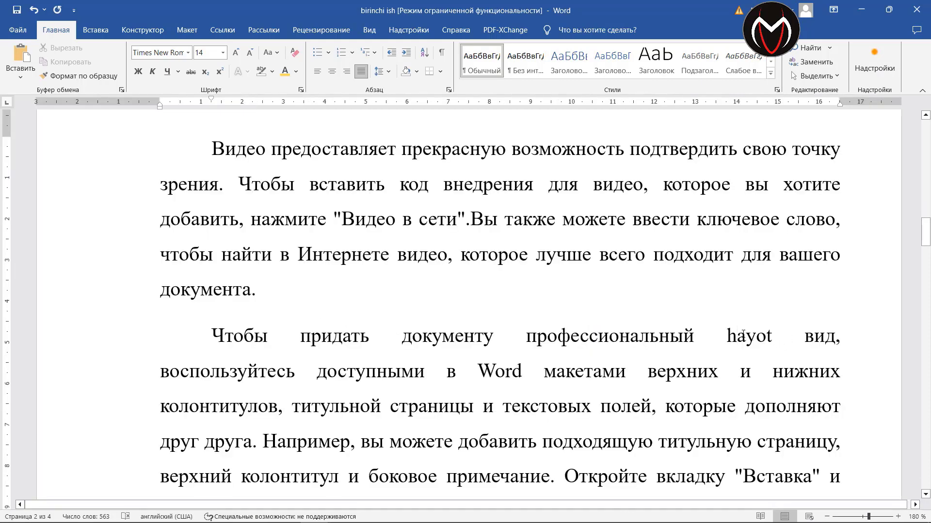
{"action": "key", "text": "BackSpace"}
Step: Type a character into page two's second paragraph while adding 'hayot'
{"action": "key", "text": "x"}
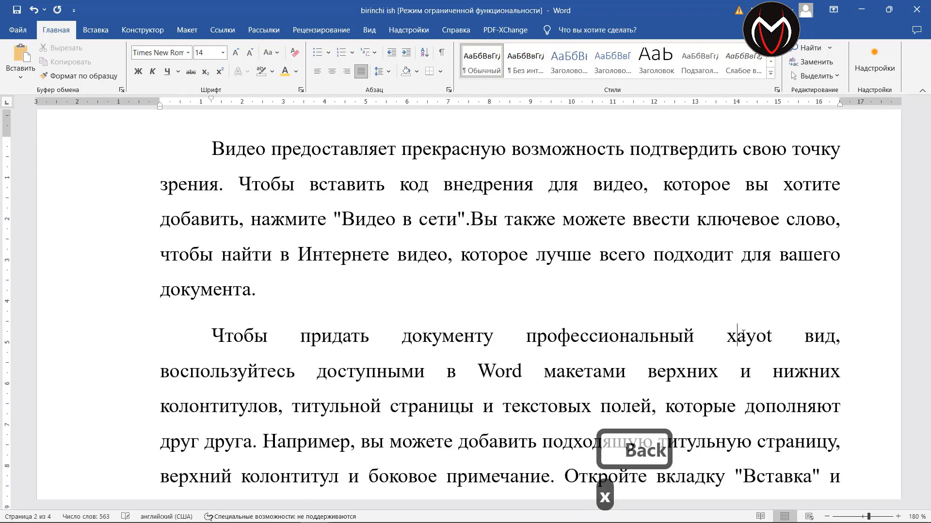
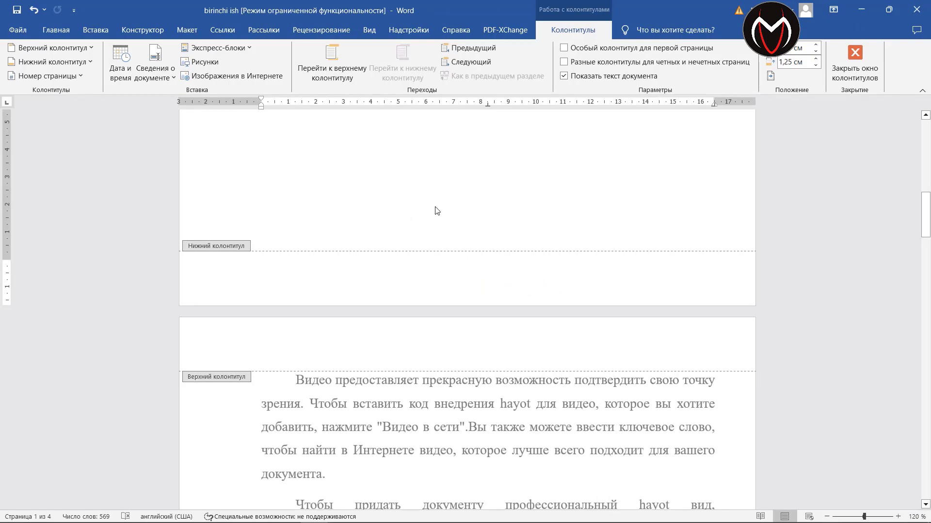
Step: Adjust the header text selection and close header and footer editing
{"action": "left_click_drag", "start_coordinate": [496, 160], "coordinate": [476, 166]}
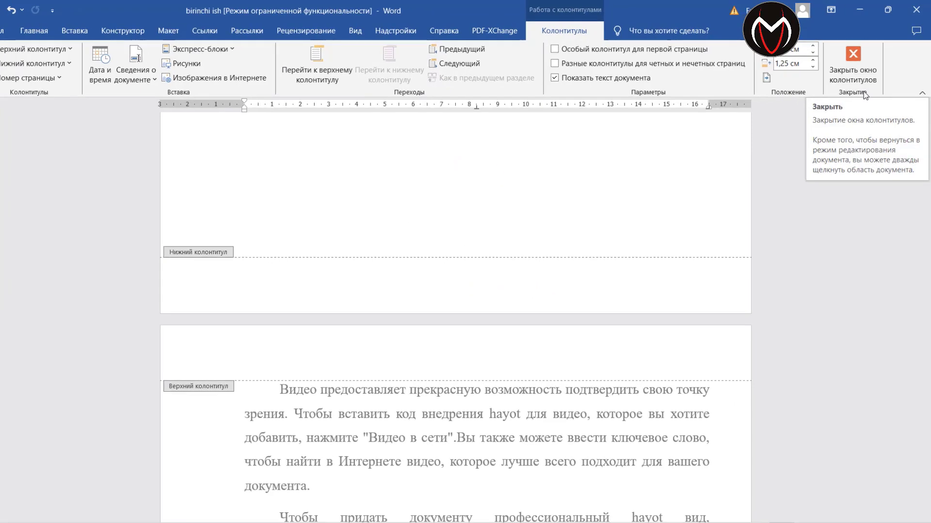
{"action": "left_click", "coordinate": [854, 63]}
Step: Move down to the formulas page and show the Insert ribbon for adding SmartArt
{"action": "scroll", "scroll_direction": "down", "scroll_amount": 3}
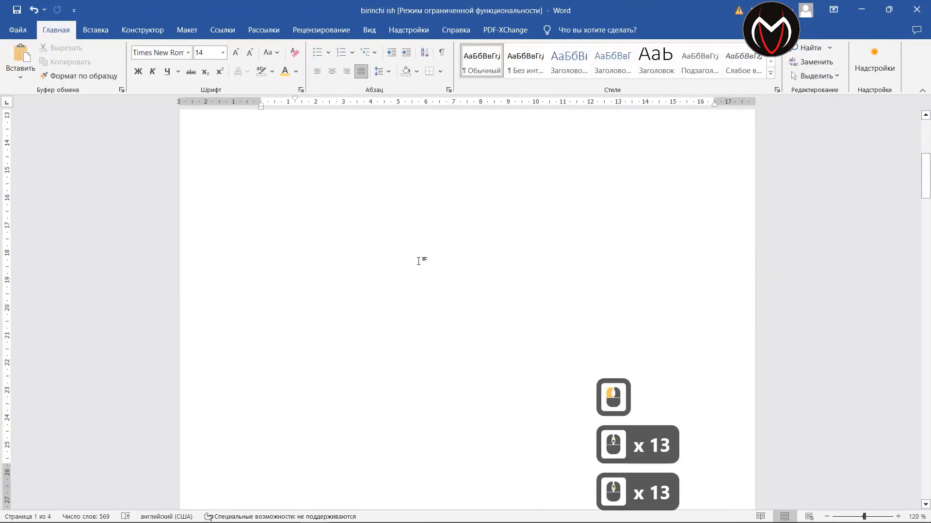
{"action": "scroll", "scroll_direction": "down", "scroll_amount": 3}
{"action": "scroll", "scroll_direction": "down", "scroll_amount": 3}
{"action": "scroll", "scroll_direction": "down", "scroll_amount": 3}
{"action": "scroll", "scroll_direction": "down", "scroll_amount": 3}
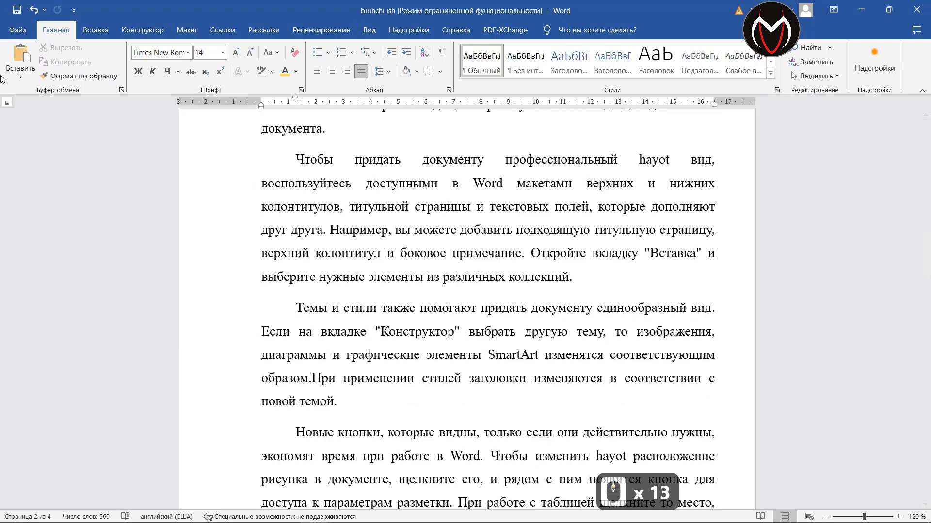
{"action": "left_click", "coordinate": [100, 36]}
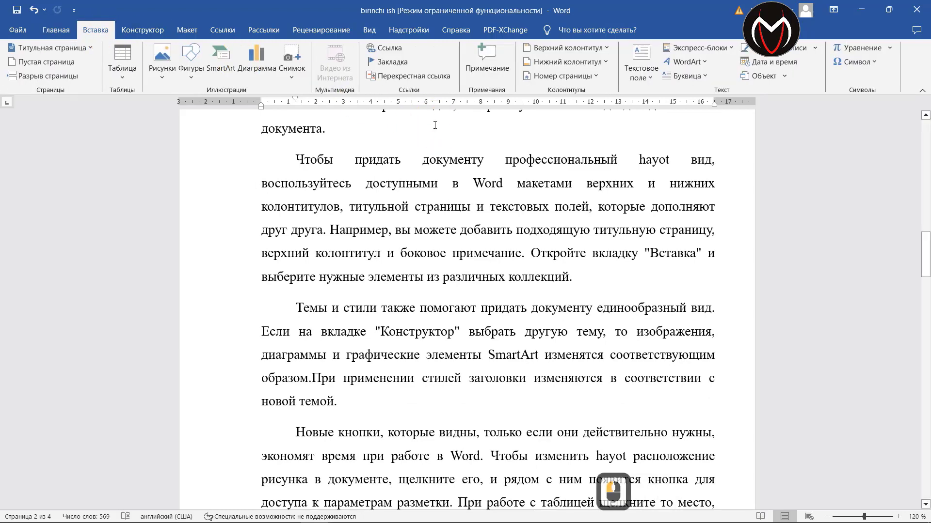
{"action": "scroll", "scroll_direction": "down", "scroll_amount": 3}
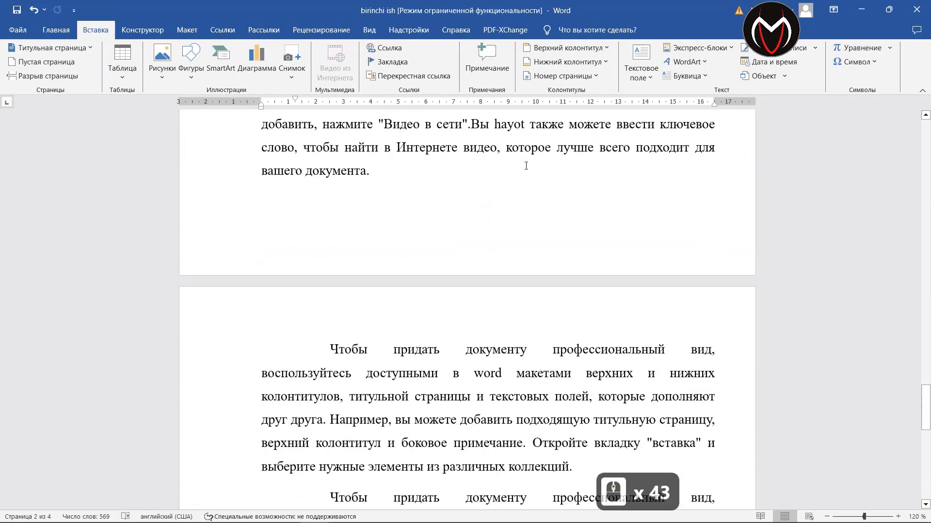
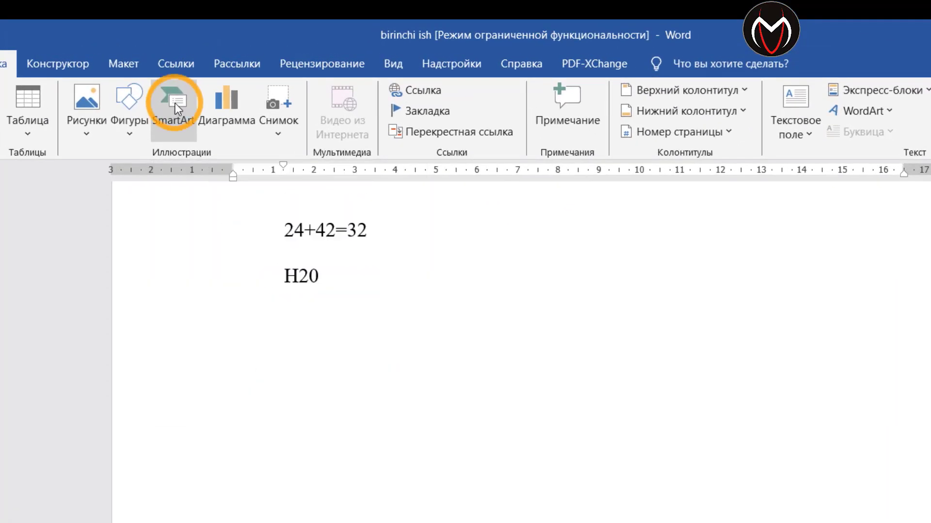
Step: Bring up the SmartArt gallery and show the List category layouts
{"action": "left_click", "coordinate": [532, 256]}
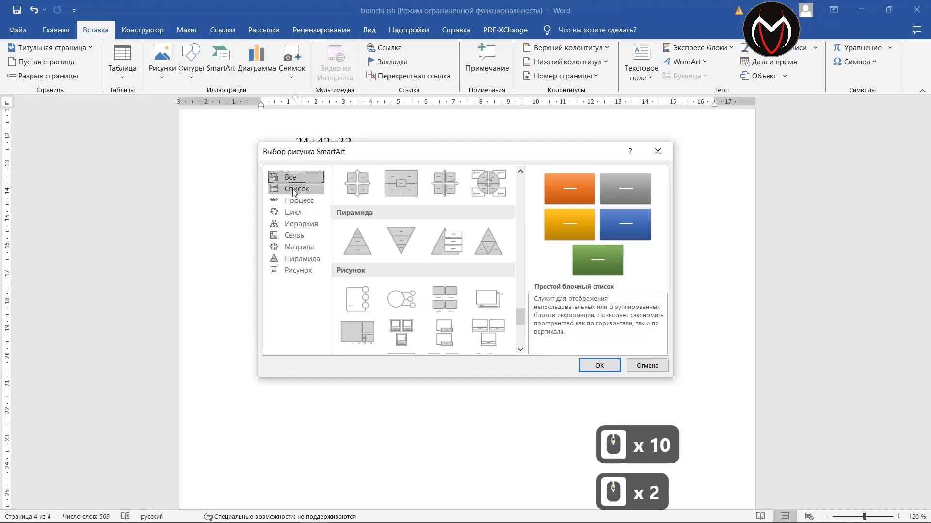
{"action": "scroll", "scroll_direction": "down", "scroll_amount": 3}
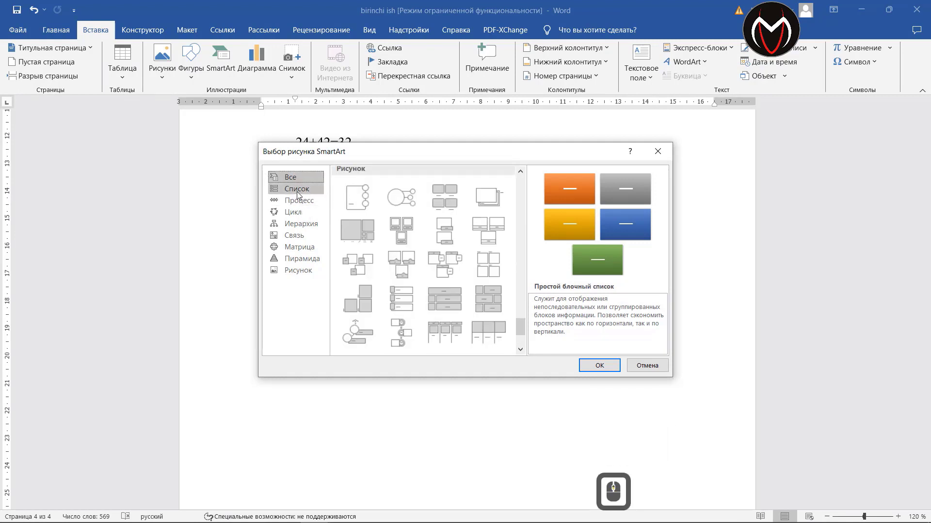
{"action": "left_click", "coordinate": [299, 196]}
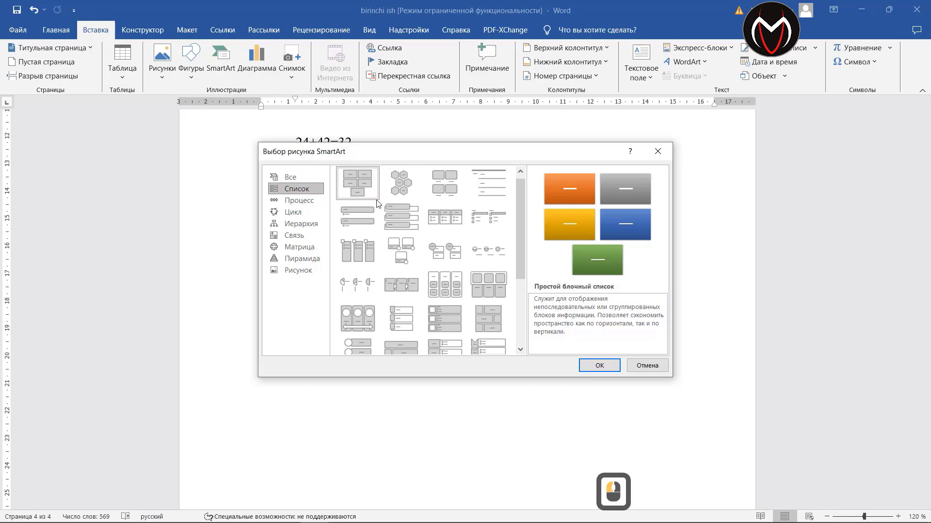
Step: Browse the other SmartArt categories and return to the List layouts
{"action": "left_click", "coordinate": [308, 211]}
{"action": "left_click", "coordinate": [307, 215]}
{"action": "left_click", "coordinate": [306, 258]}
{"action": "left_click", "coordinate": [302, 243]}
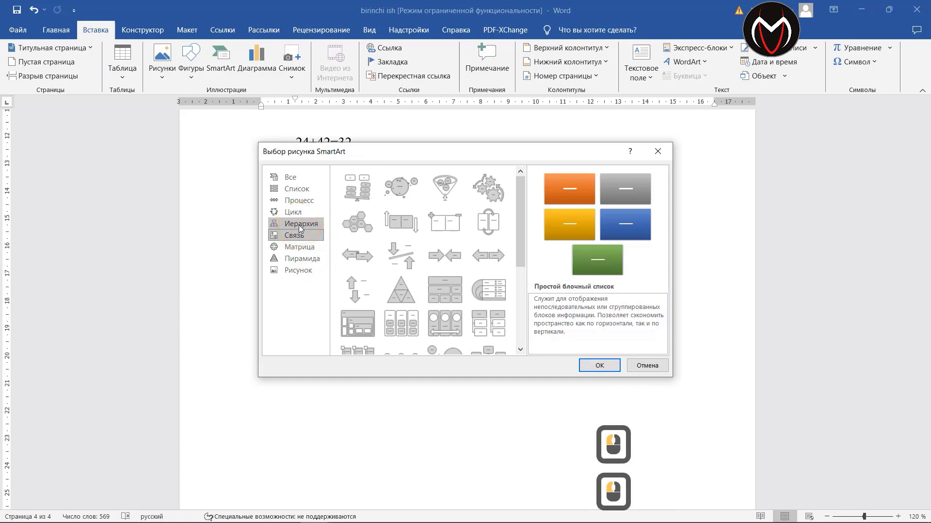
{"action": "left_click", "coordinate": [302, 230]}
{"action": "left_click", "coordinate": [301, 218]}
{"action": "left_click", "coordinate": [299, 205]}
{"action": "scroll", "scroll_direction": "down", "scroll_amount": 3}
{"action": "left_click", "coordinate": [292, 196]}
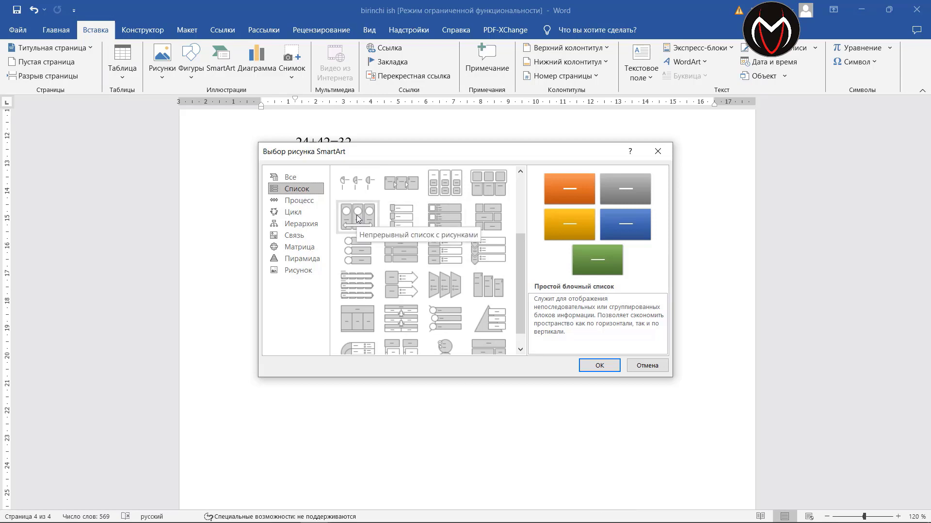
Step: Insert the Continuous Picture List diagram below the H20 line
{"action": "double_click", "coordinate": [359, 220]}
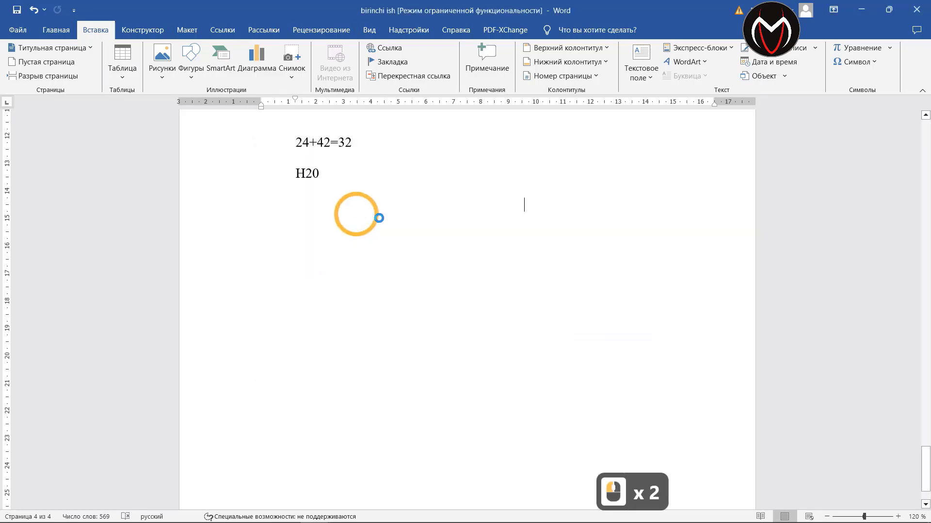
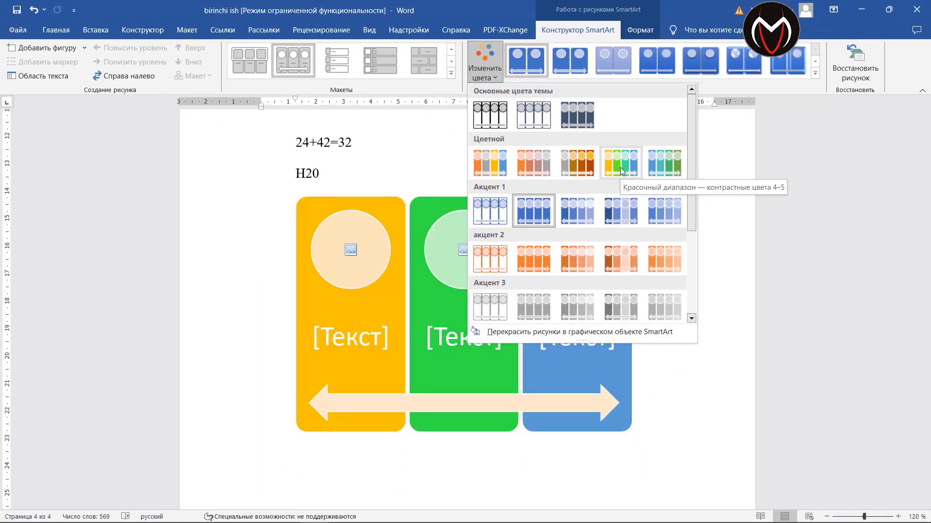
Step: Apply the Colorful Range – Accent Colors 4 to 5 scheme to the diagram
{"action": "left_click", "coordinate": [624, 171]}
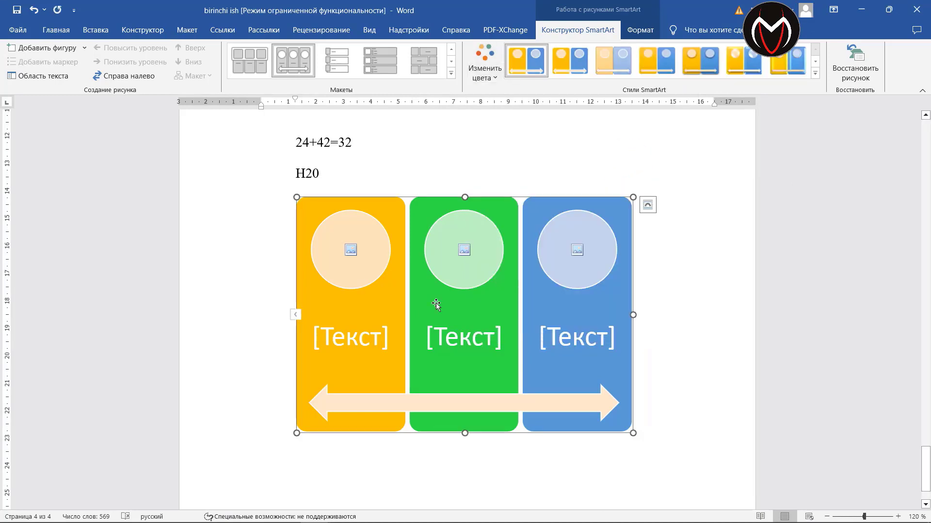
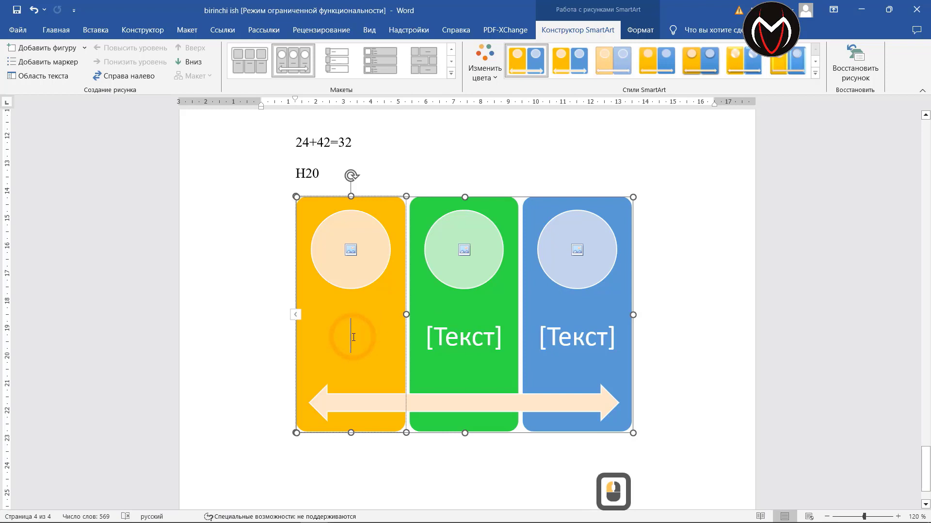
Step: Label the first SmartArt panel 'Direktor'
{"action": "type", "text": "irektor"}
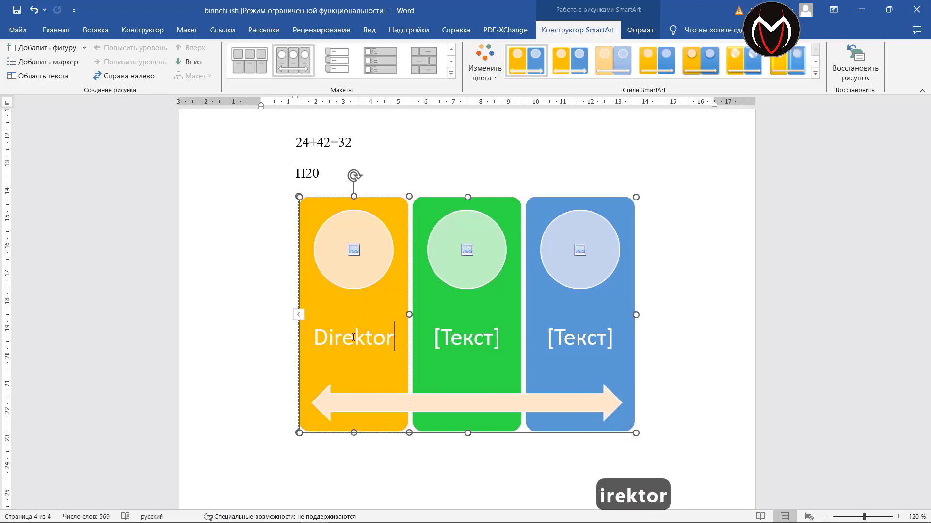
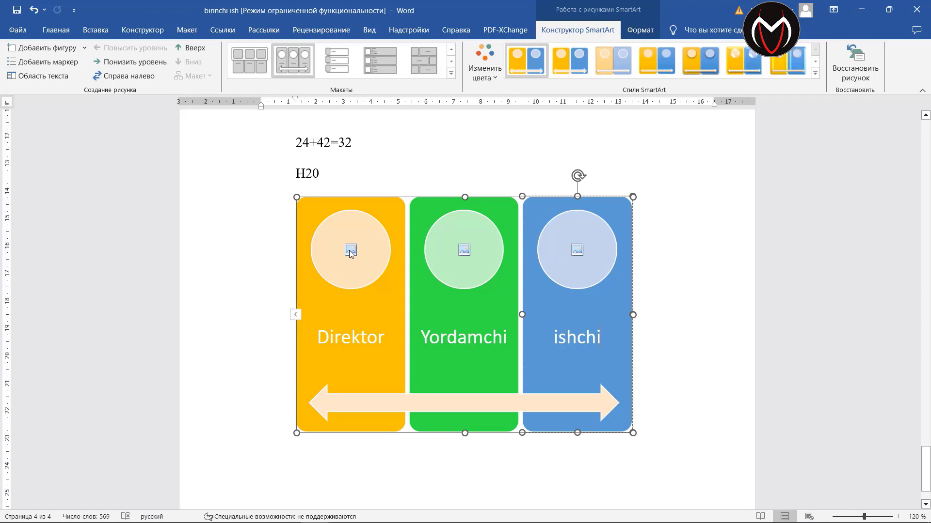
Step: Insert the Capture001 picture into the Direktor circle and browse the disk for the next one
{"action": "left_click_drag", "start_coordinate": [354, 255], "coordinate": [588, 249]}
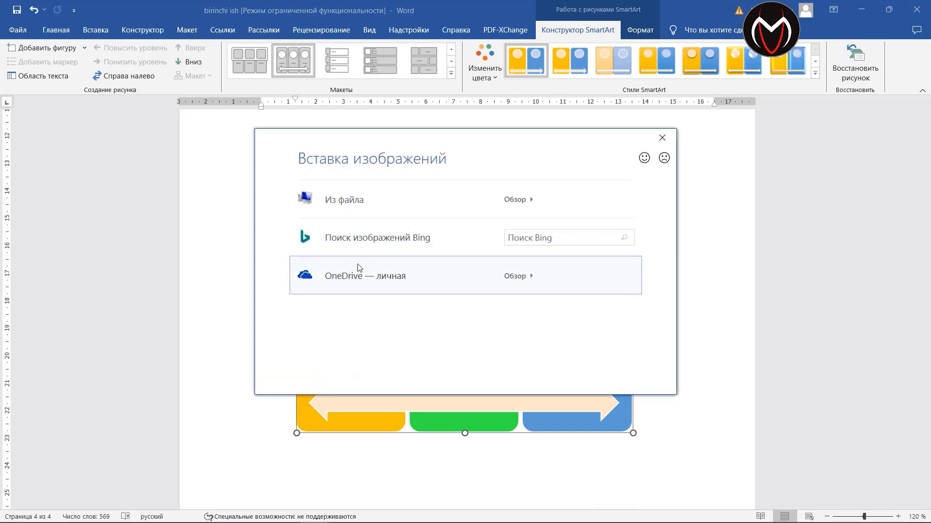
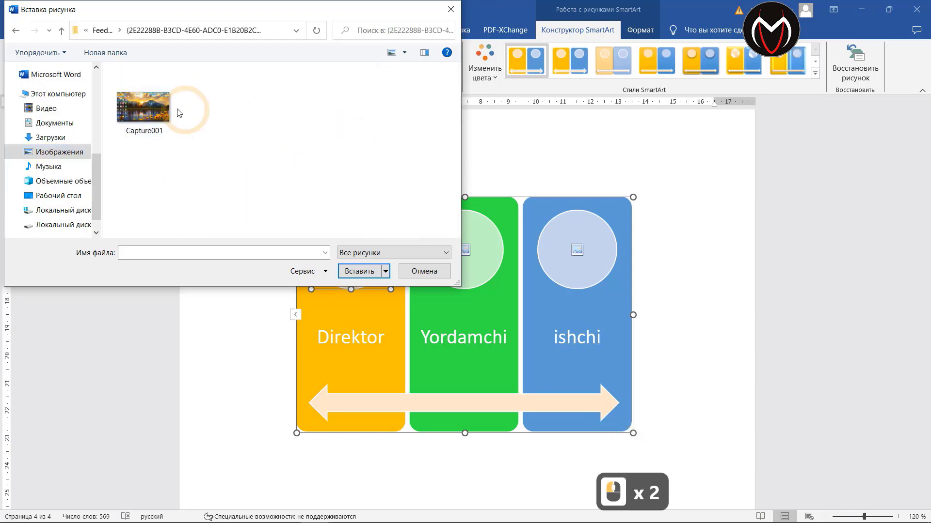
{"action": "double_click", "coordinate": [154, 111]}
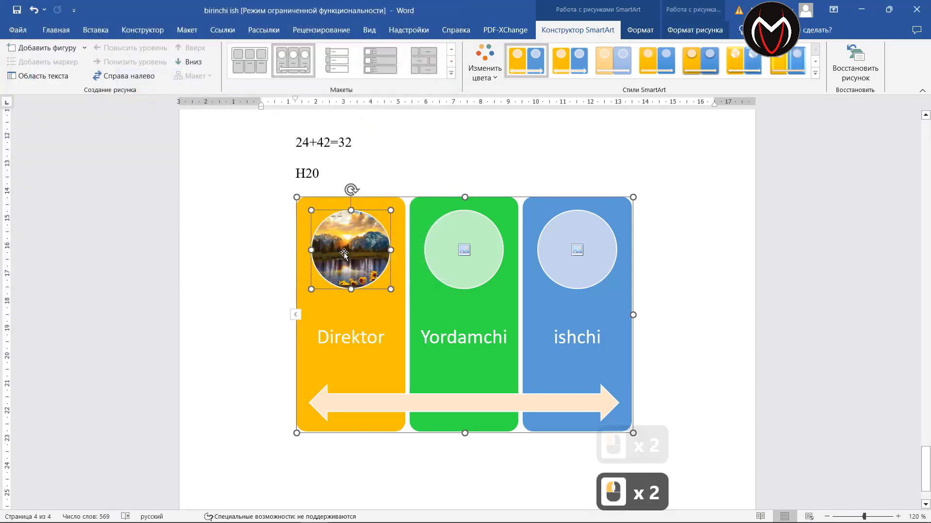
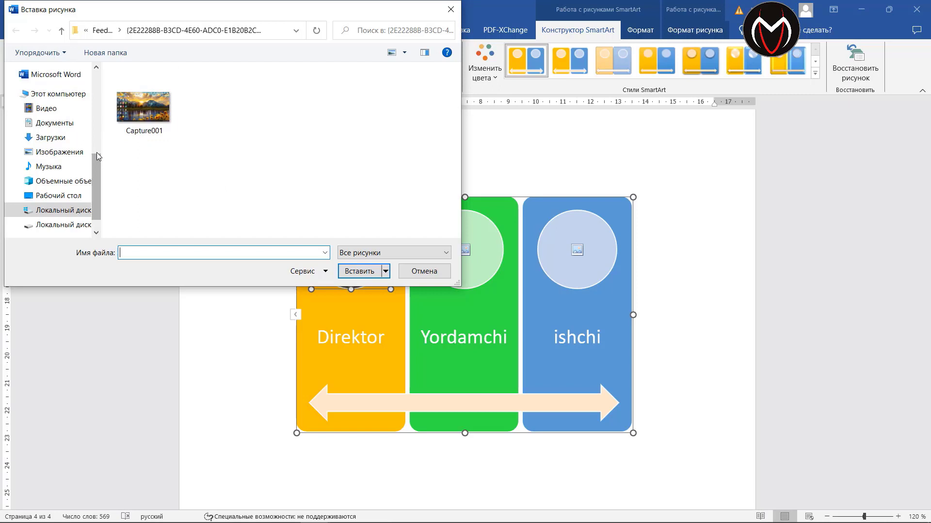
{"action": "left_click", "coordinate": [99, 193]}
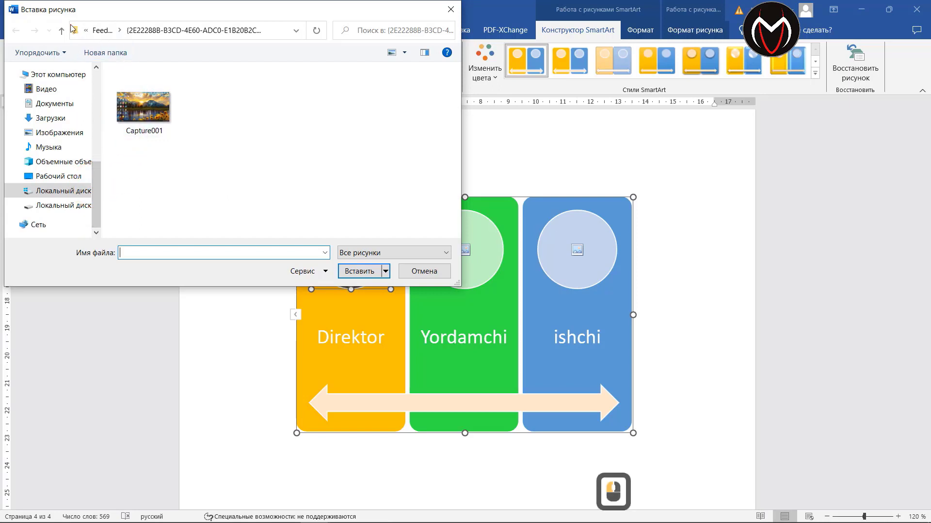
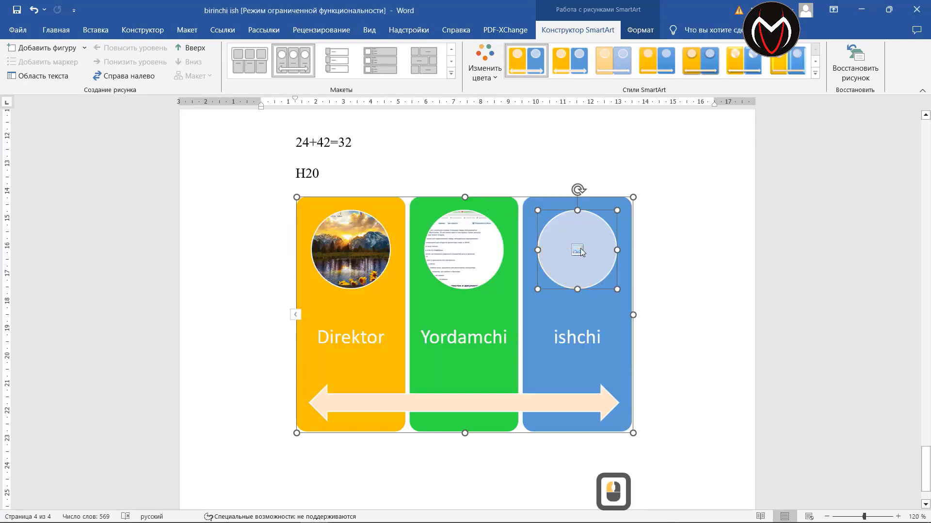
Step: Search Bing online pictures for 'worker' to fill the third circle
{"action": "left_click", "coordinate": [583, 253]}
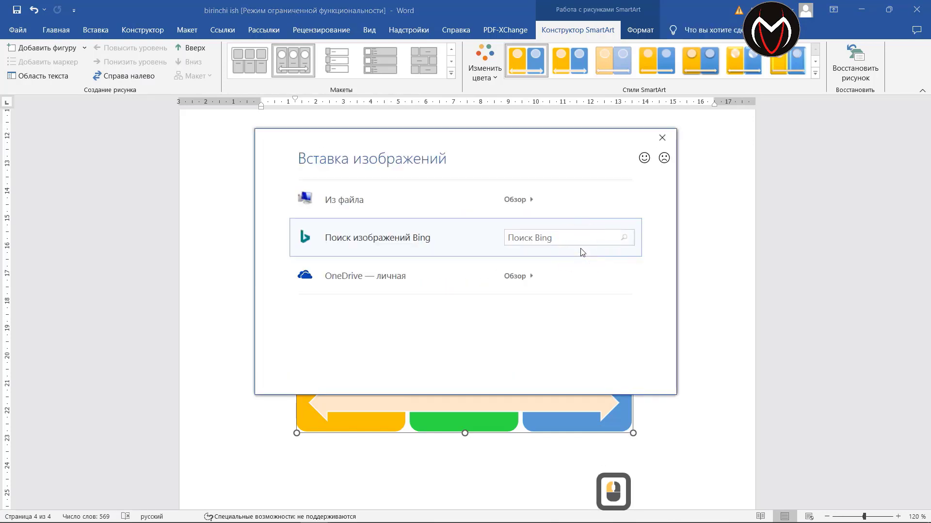
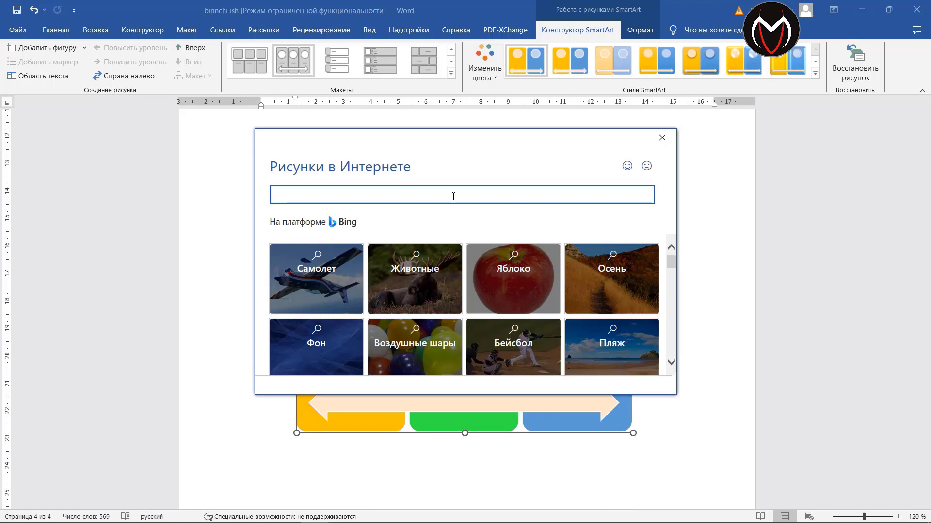
{"action": "type", "text": "worker"}
{"action": "key", "text": "Return"}
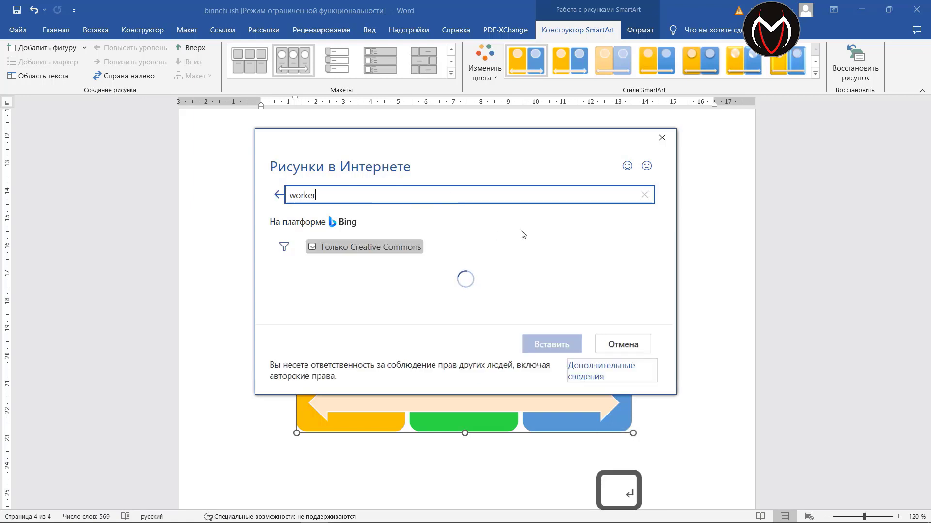
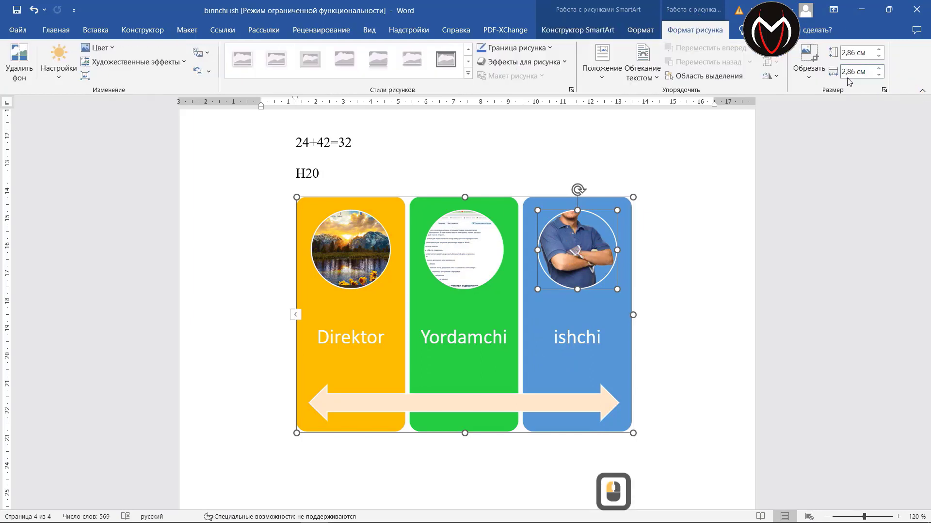
Step: Begin cropping the worker photo in the third circle
{"action": "left_click", "coordinate": [809, 64]}
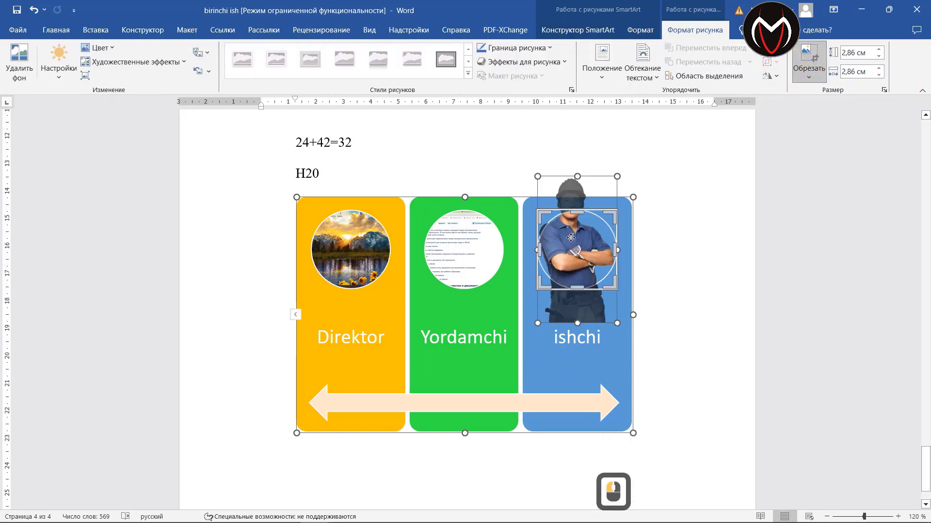
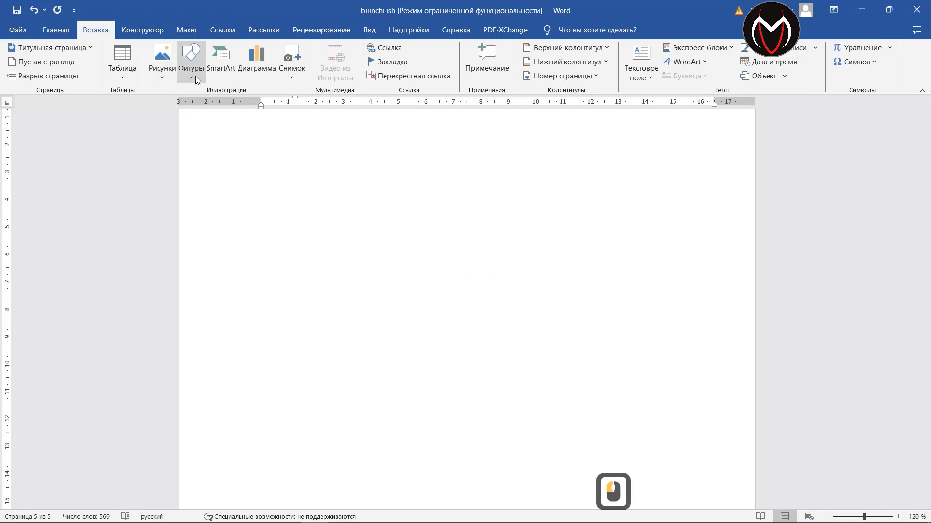
Step: Try several shape styles on the rectangle and settle on the solid orange fill
{"action": "left_click", "coordinate": [198, 81]}
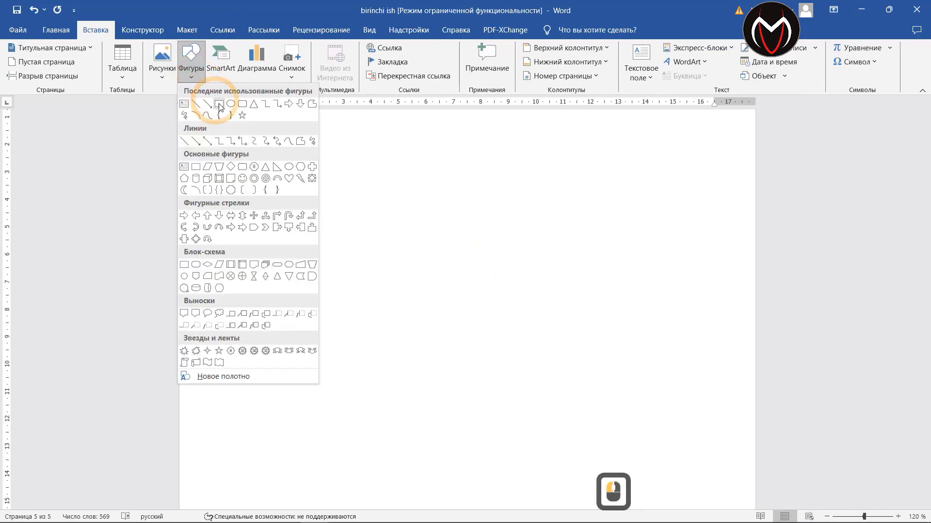
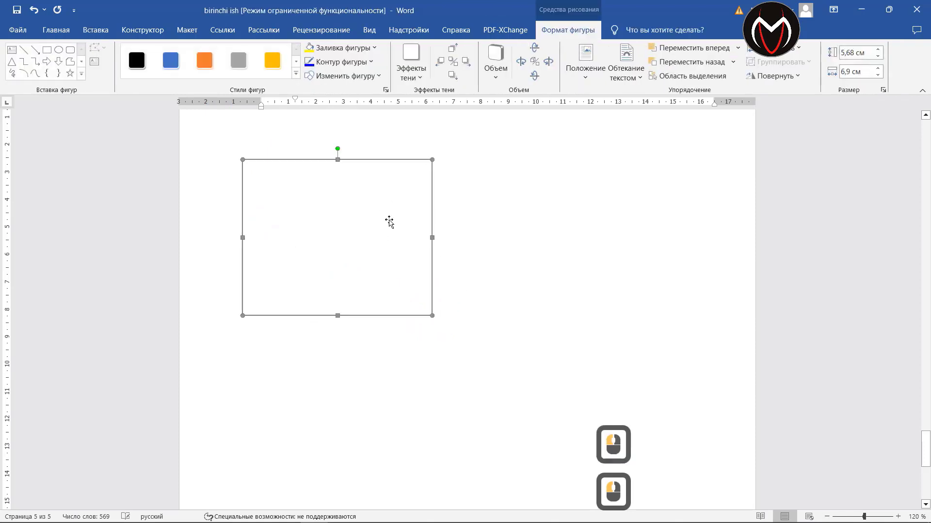
{"action": "left_click", "coordinate": [206, 71]}
{"action": "left_click", "coordinate": [164, 66]}
{"action": "left_click", "coordinate": [142, 64]}
{"action": "left_click", "coordinate": [245, 66]}
{"action": "left_click", "coordinate": [273, 69]}
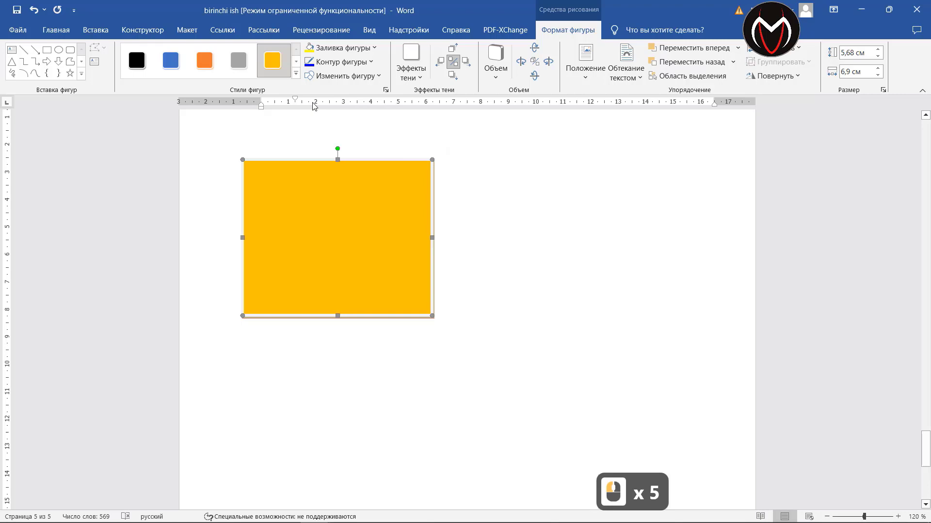
{"action": "left_click", "coordinate": [94, 32]}
Step: Browse column, bar, area and horizontal bar chart categories in the Insert Chart dialog without inserting one
{"action": "left_click", "coordinate": [259, 61]}
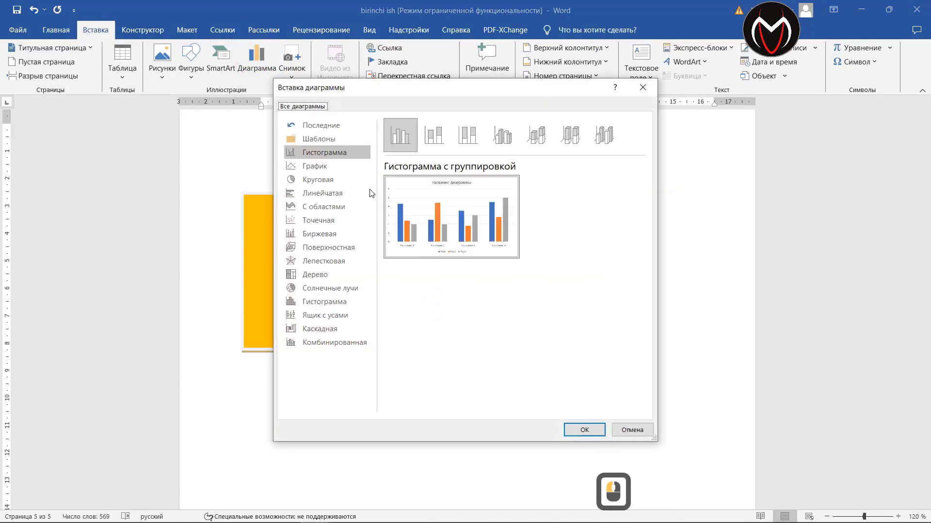
{"action": "left_click", "coordinate": [332, 209]}
{"action": "left_click", "coordinate": [326, 235]}
{"action": "left_click", "coordinate": [325, 269]}
{"action": "left_click", "coordinate": [325, 297]}
{"action": "left_click", "coordinate": [327, 313]}
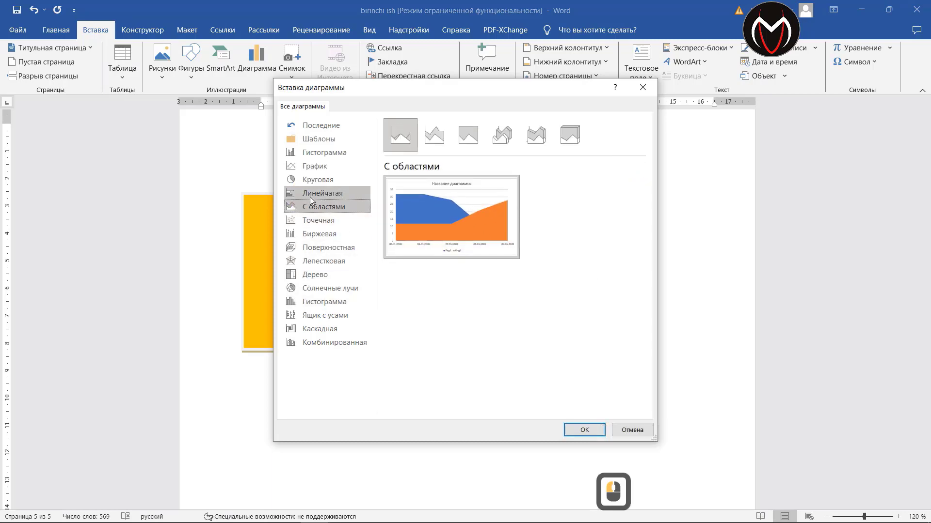
{"action": "left_click", "coordinate": [318, 196]}
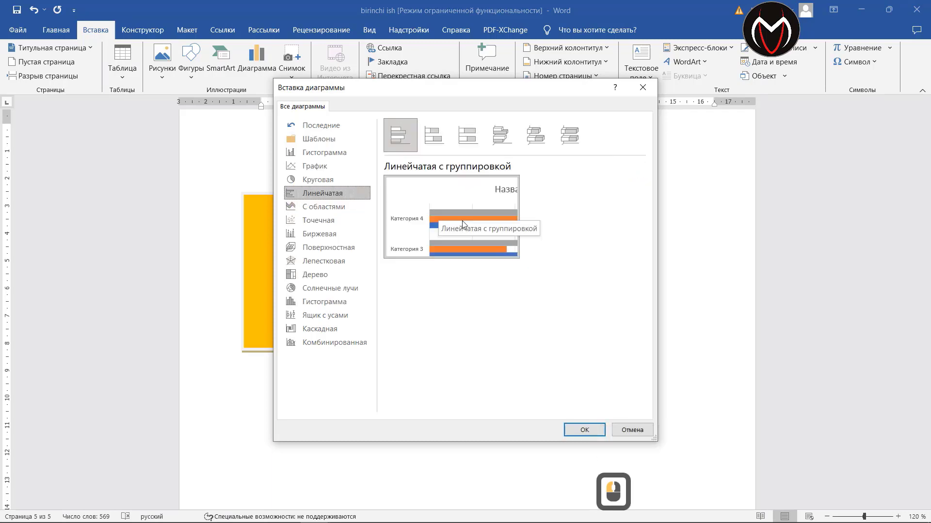
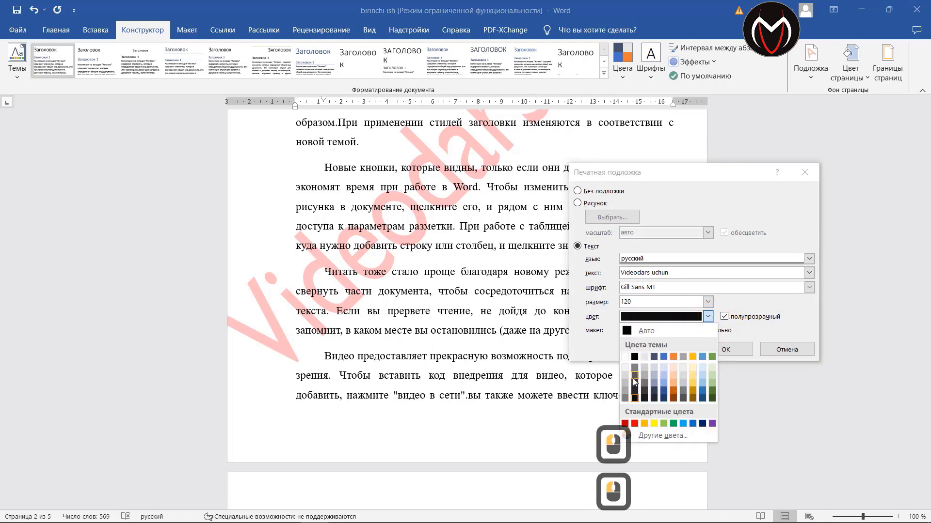
Step: Apply the 'Videodars uchun' text watermark so it turns grey across the pages
{"action": "left_click", "coordinate": [675, 352]}
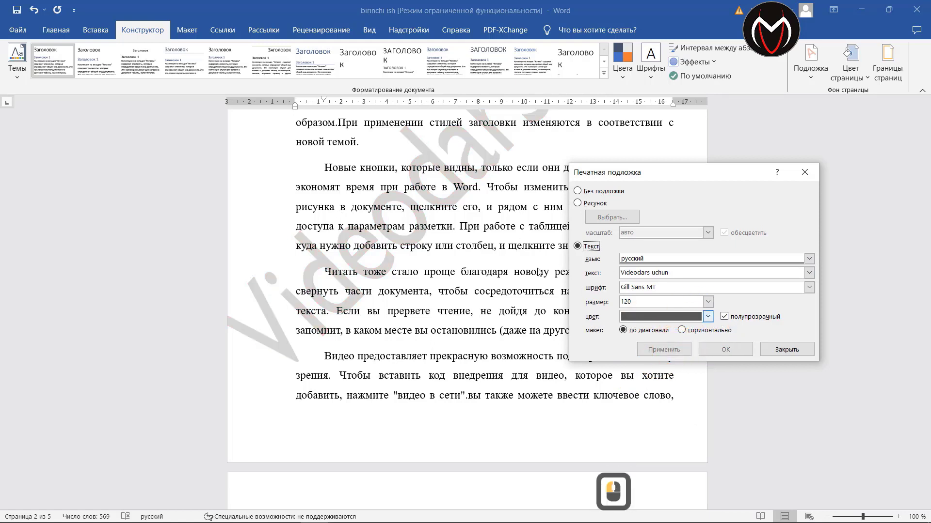
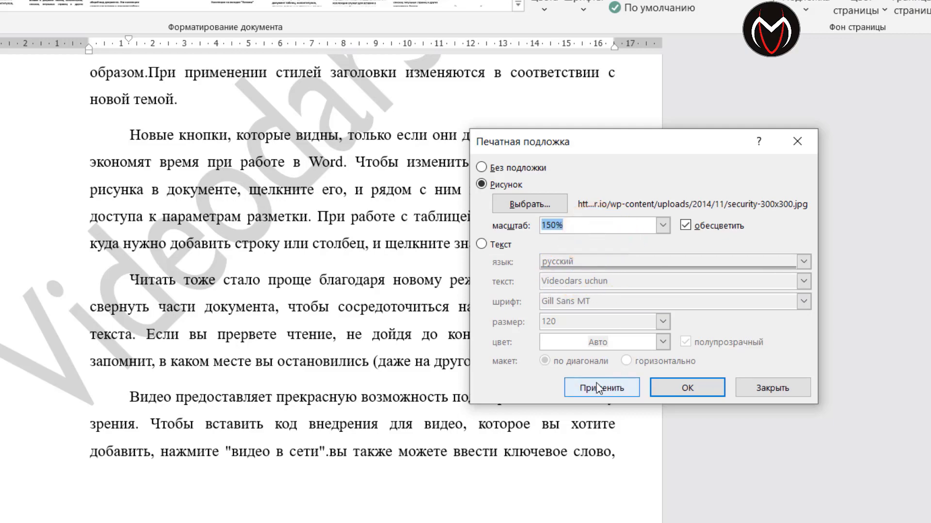
Step: Apply the security-300x300.jpg picture watermark, then raise its scale from 150% to 200% and reapply
{"action": "left_click", "coordinate": [596, 388]}
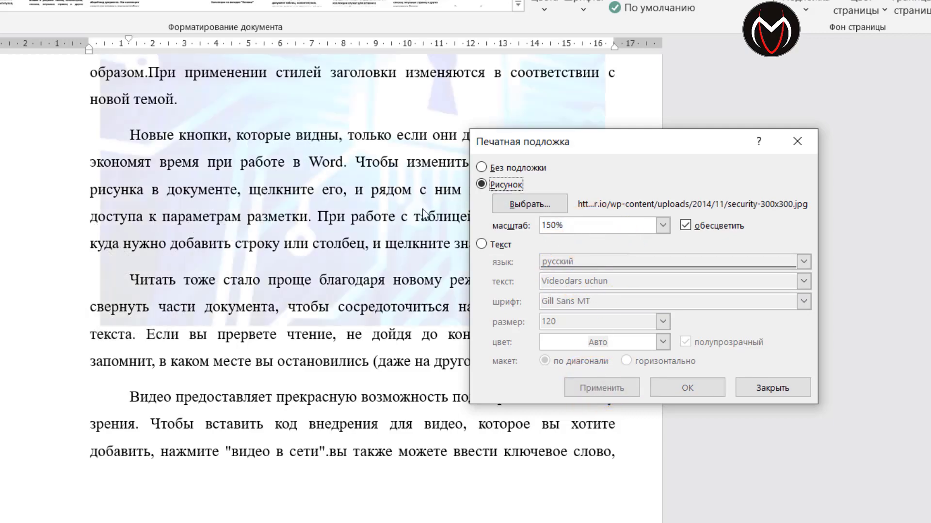
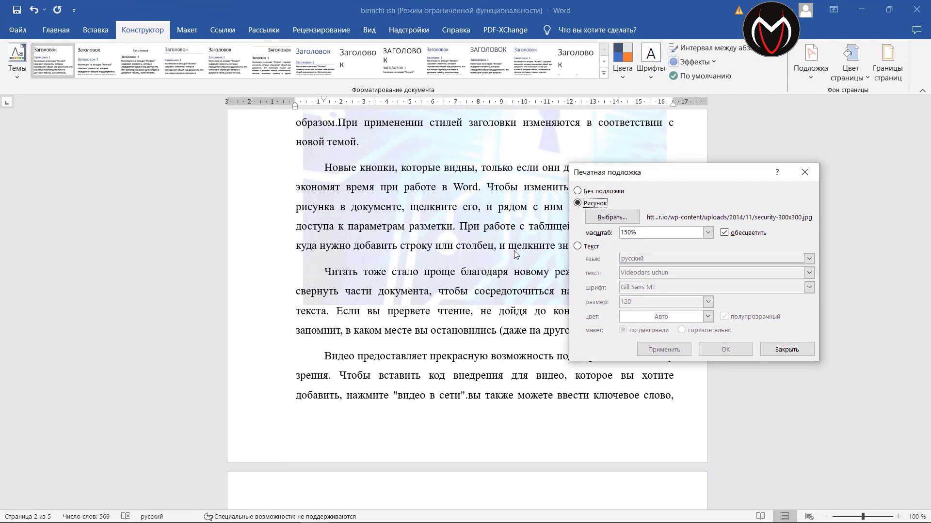
{"action": "left_click", "coordinate": [710, 237]}
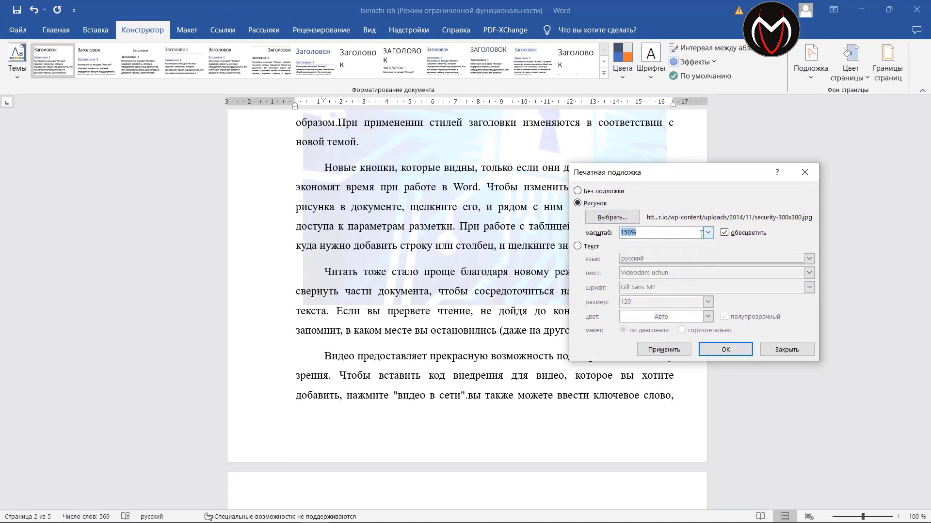
{"action": "left_click", "coordinate": [711, 237]}
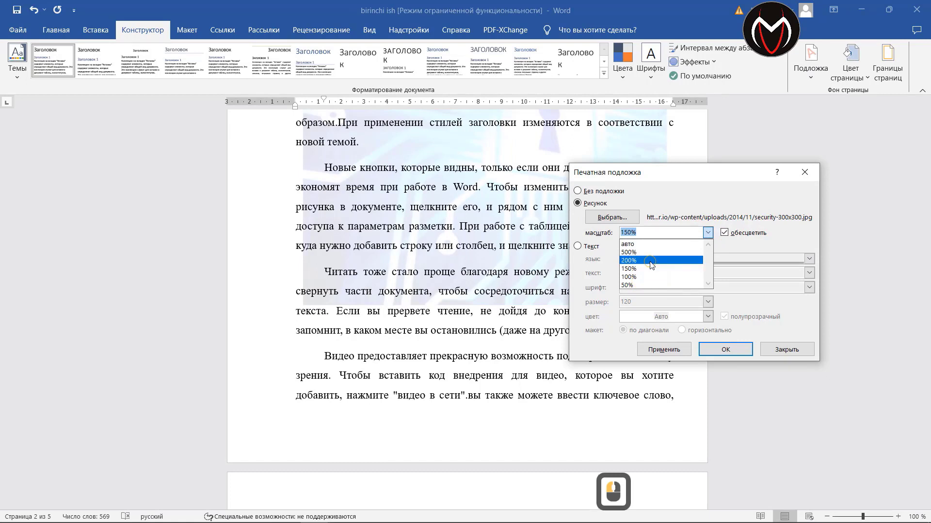
{"action": "left_click", "coordinate": [652, 266]}
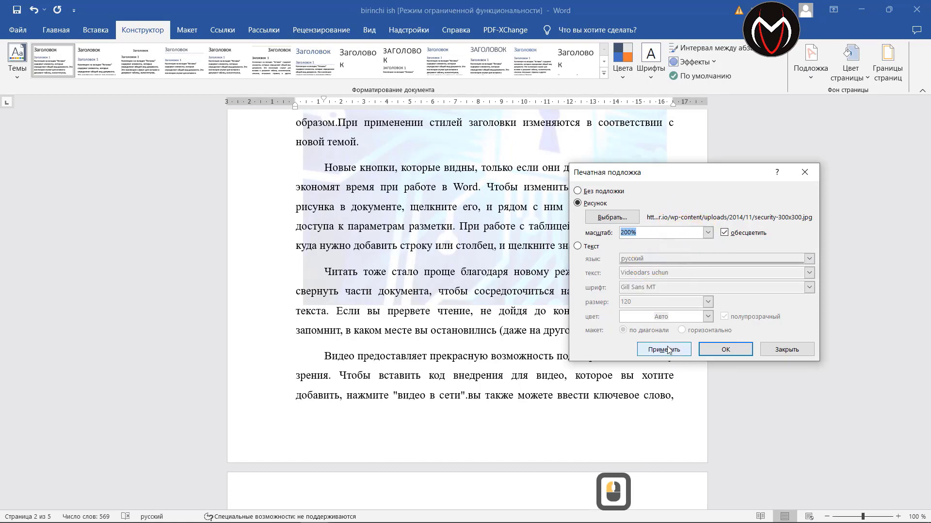
{"action": "left_click", "coordinate": [670, 351]}
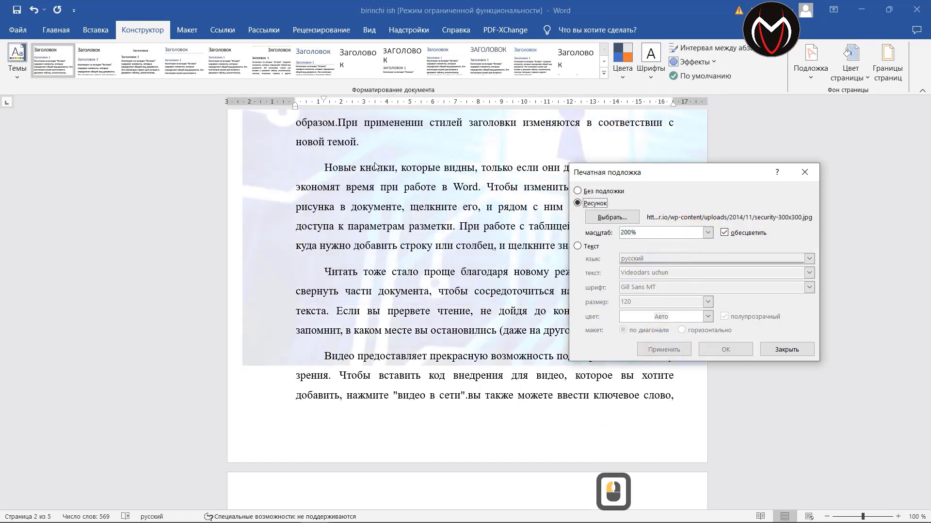
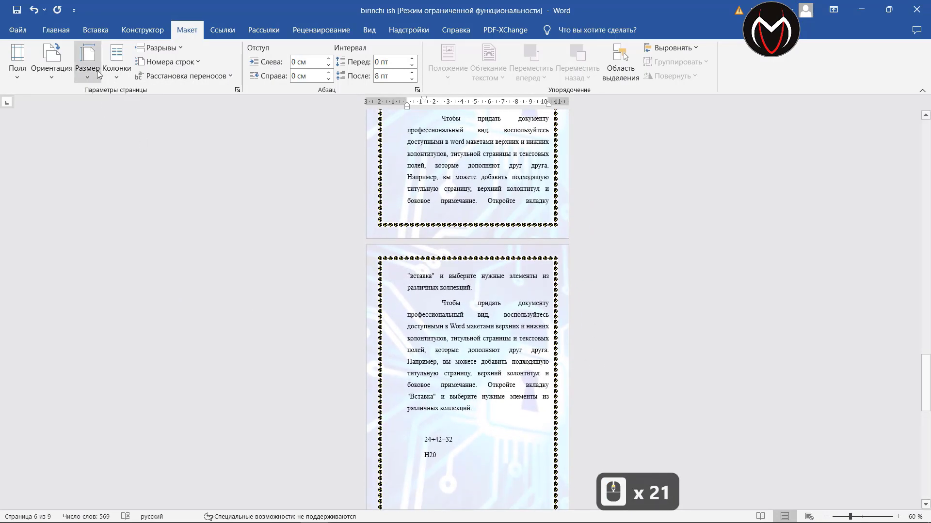
{"action": "left_click", "coordinate": [89, 70]}
{"action": "left_click", "coordinate": [144, 278]}
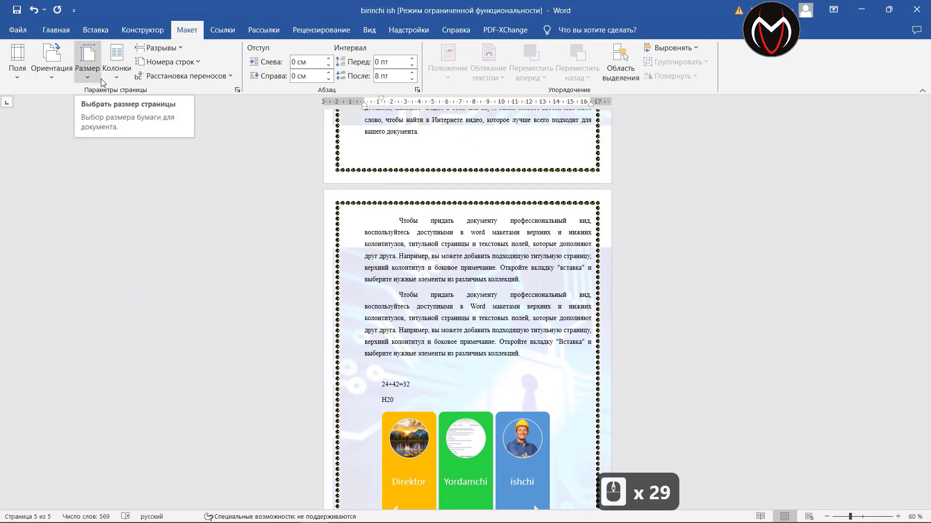
{"action": "left_click_drag", "start_coordinate": [95, 81], "coordinate": [201, 261]}
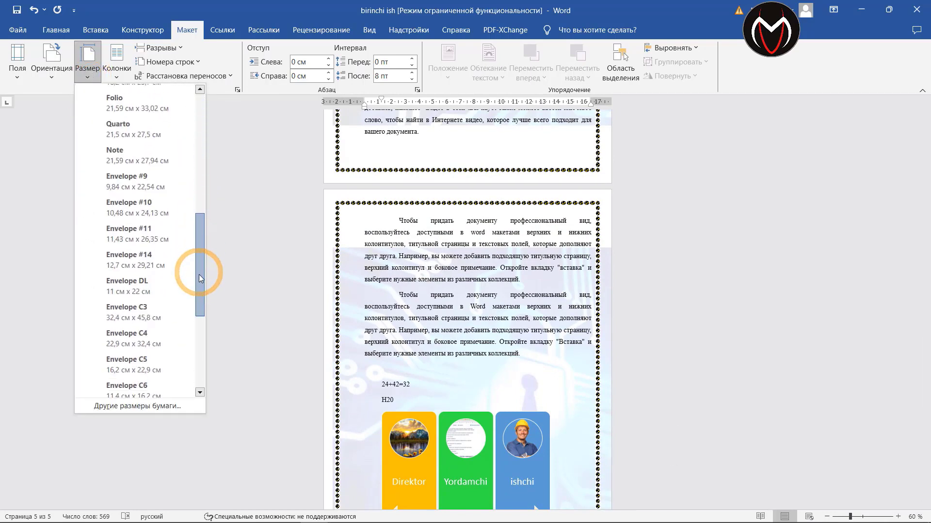
{"action": "left_click_drag", "start_coordinate": [224, 153], "coordinate": [151, 256]}
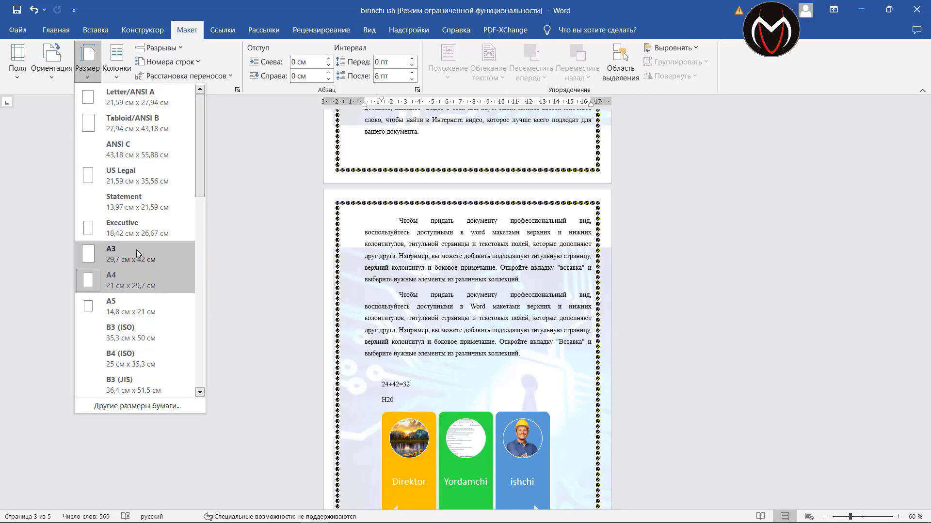
{"action": "left_click_drag", "start_coordinate": [95, 75], "coordinate": [73, 83]}
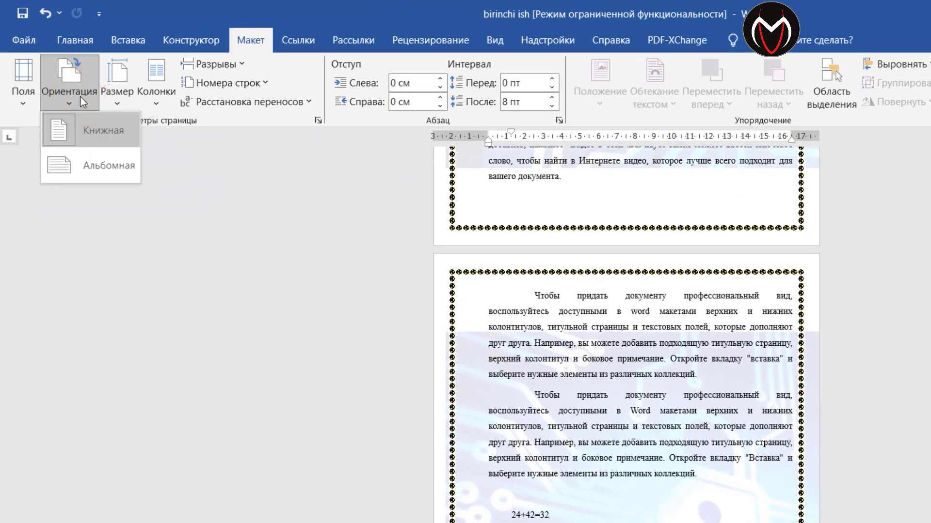
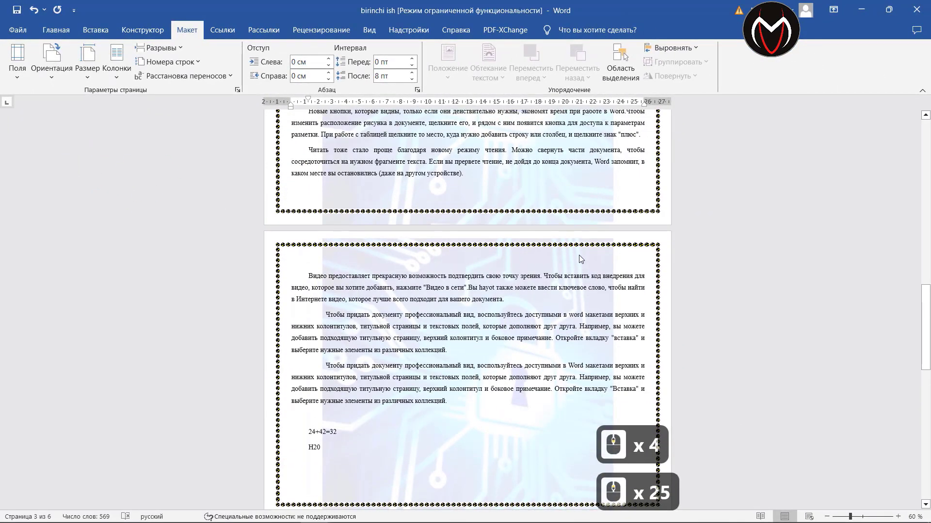
Step: Scroll up through the landscape pages to review the reoriented document
{"action": "scroll", "scroll_direction": "up", "scroll_amount": 3}
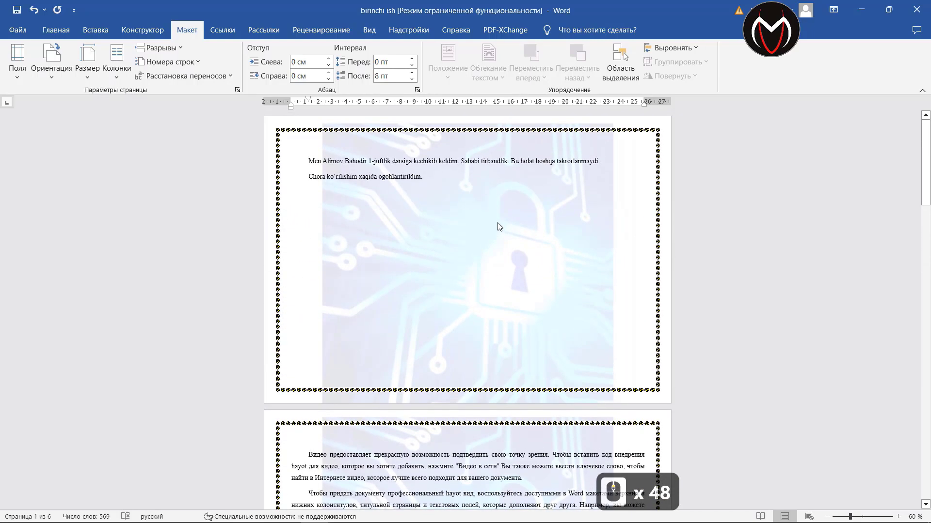